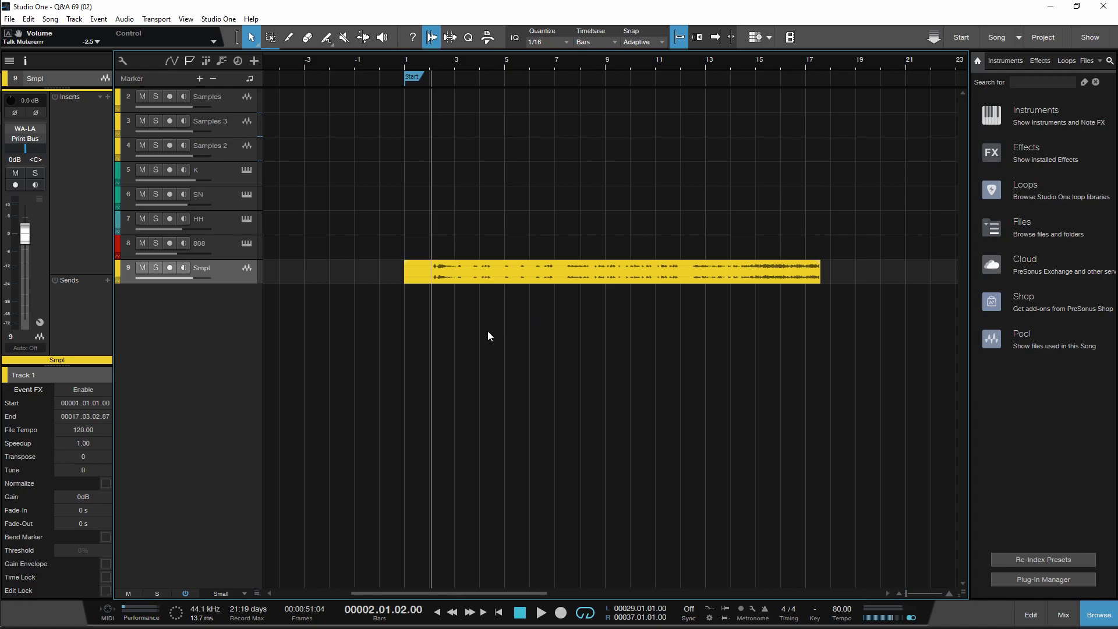
Show the Signalizer spectrum analyser from the Listen Bus inserts above the arrangement.
{"action": "key", "text": "F3"}
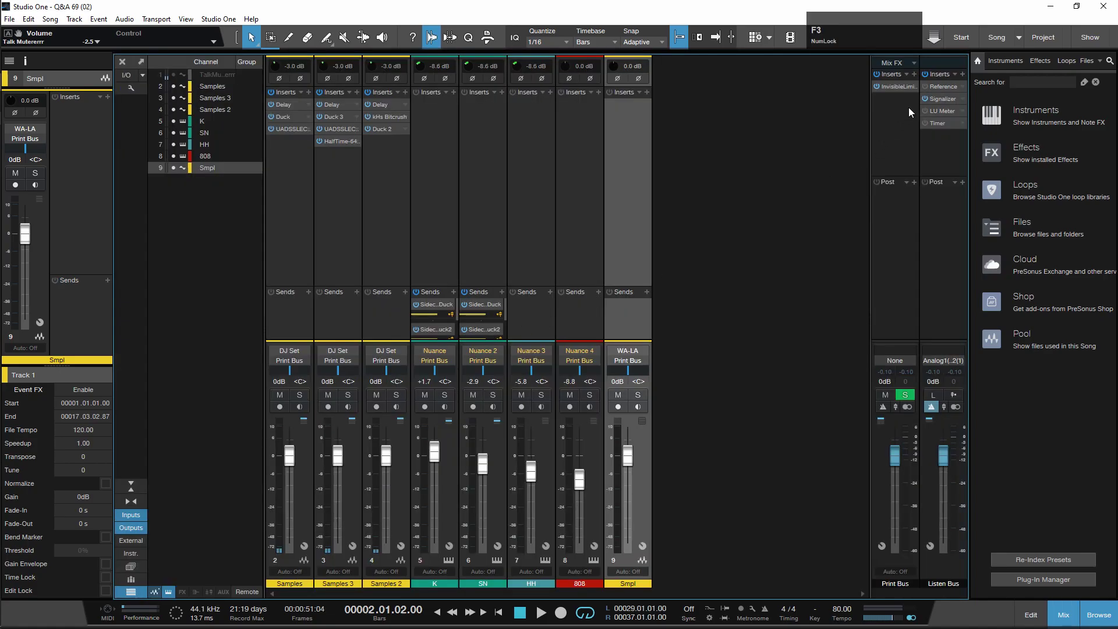
{"action": "left_click", "coordinate": [939, 104]}
{"action": "key", "text": "F3"}
Audition the Smpl track from its start while reading the bass peaks in Signalizer.
{"action": "left_click", "coordinate": [654, 212]}
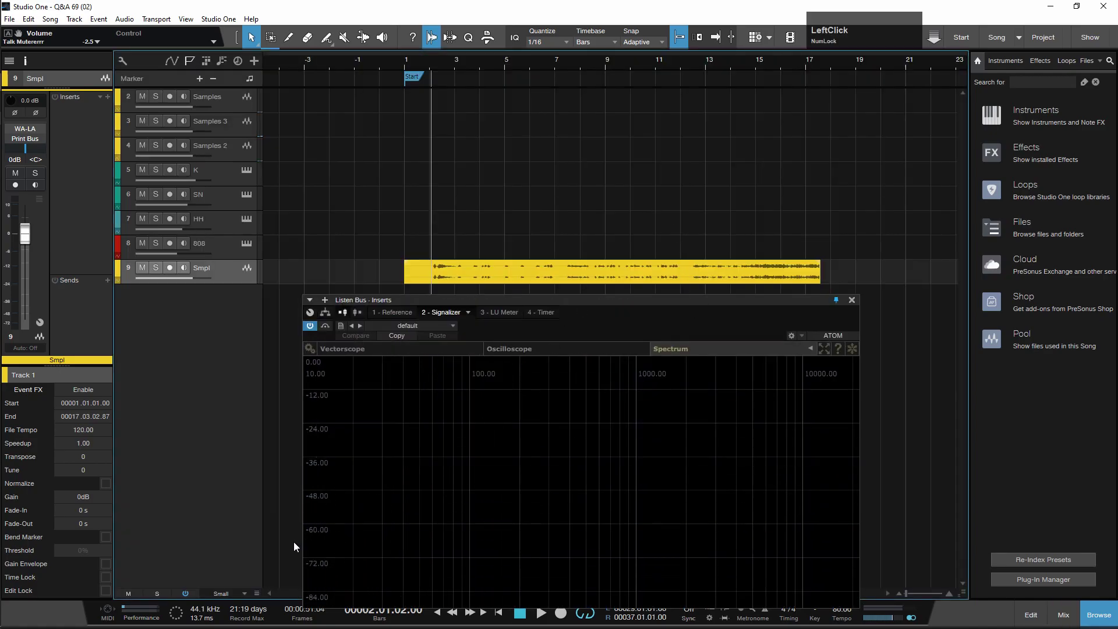
{"action": "left_click", "coordinate": [347, 170]}
{"action": "key", "text": "space"}
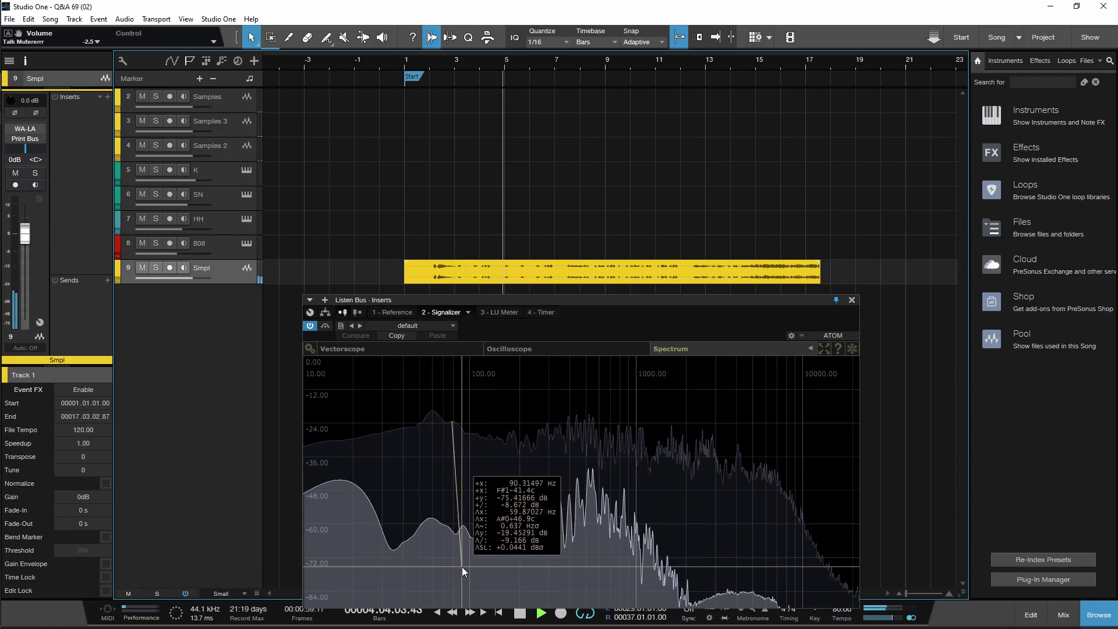
{"action": "key", "text": "space"}
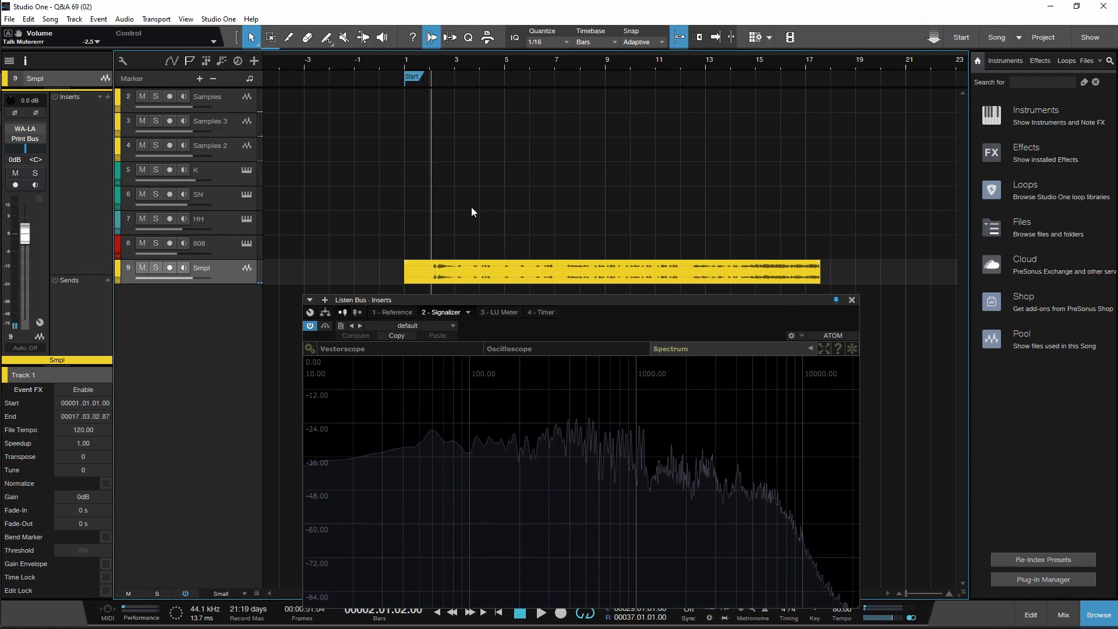
{"action": "key", "text": "space"}
{"action": "scroll", "scroll_direction": "up", "scroll_amount": 3}
Play from a later bar and stop near bar 14 to place the split point.
{"action": "left_click", "coordinate": [678, 68]}
{"action": "key", "text": "space"}
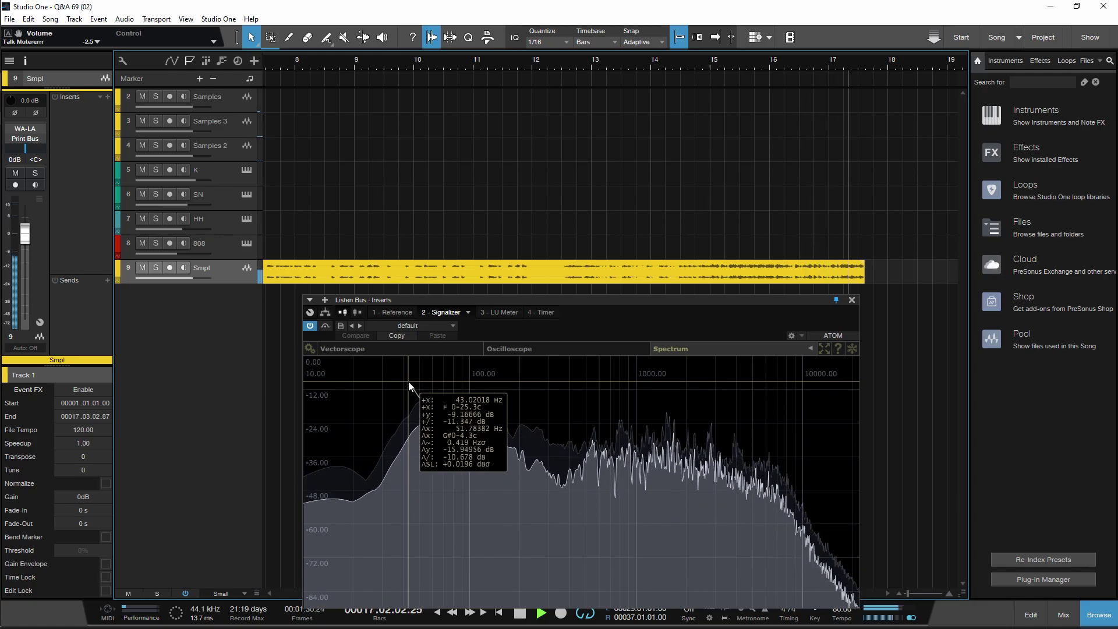
{"action": "key", "text": "space"}
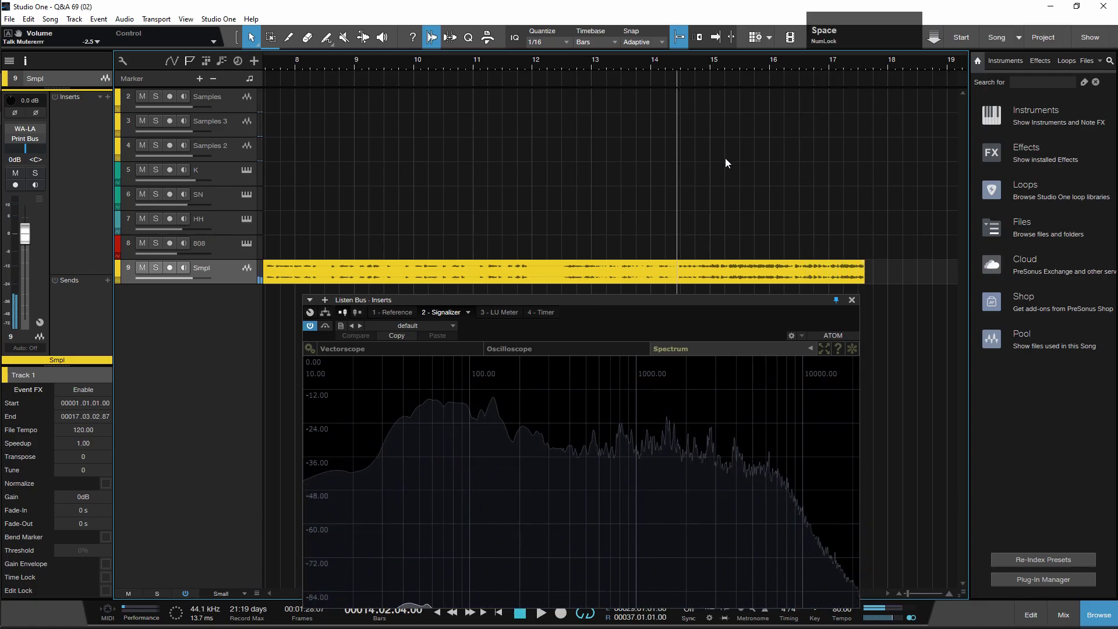
{"action": "scroll", "scroll_direction": "up", "scroll_amount": 3}
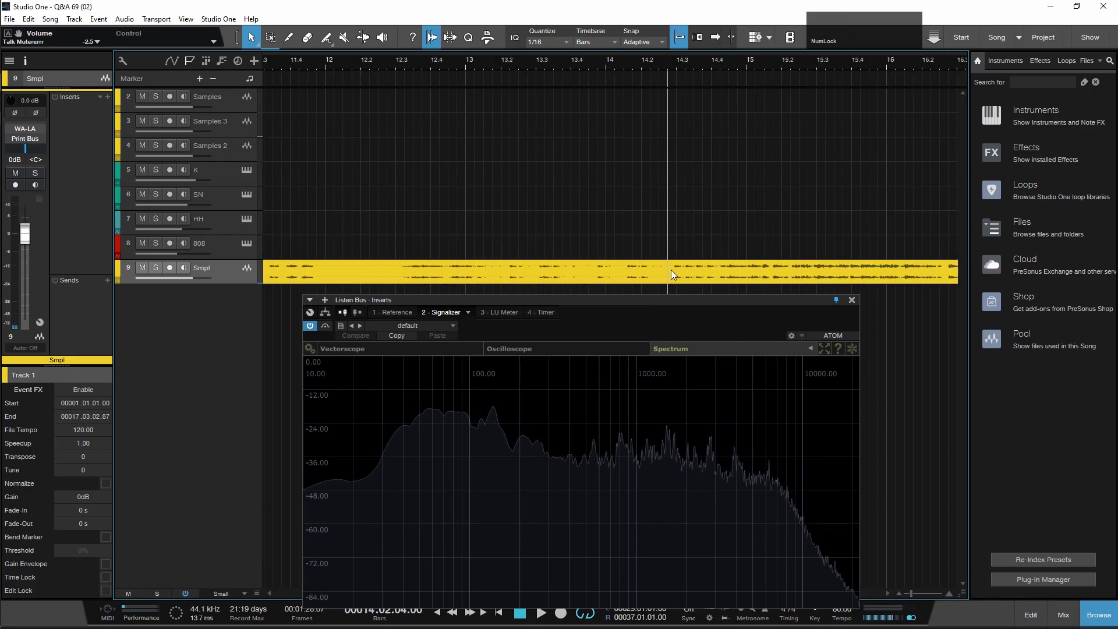
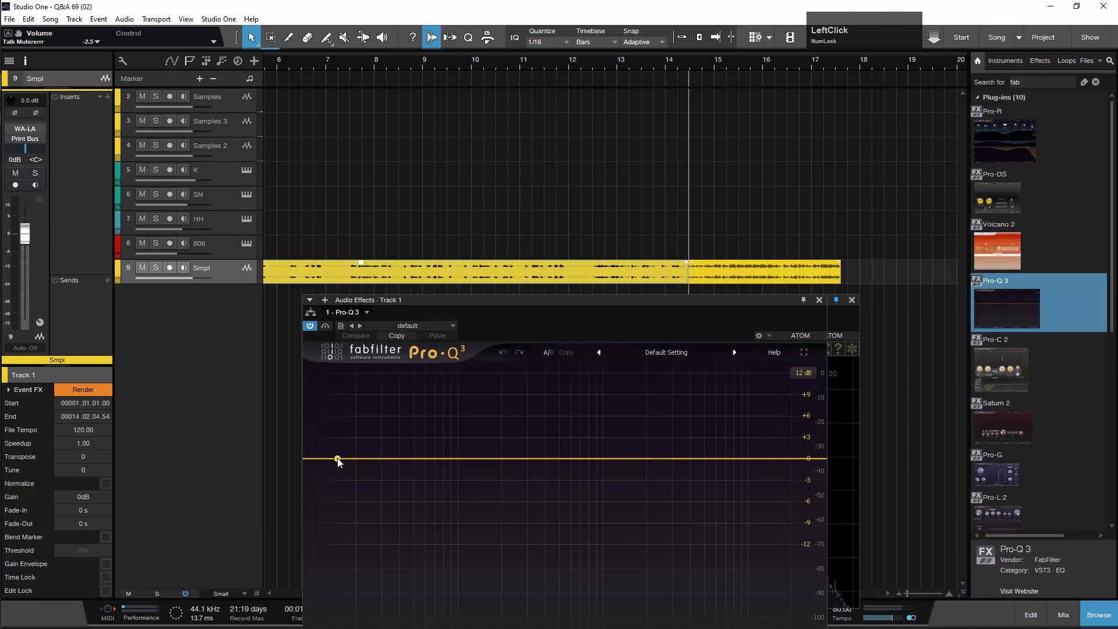
Give the first clip part a Pro-Q 3 low-cut band, then add Pro-Q 3 to the second part.
{"action": "scroll", "scroll_direction": "up", "scroll_amount": 3}
{"action": "left_click", "coordinate": [340, 461]}
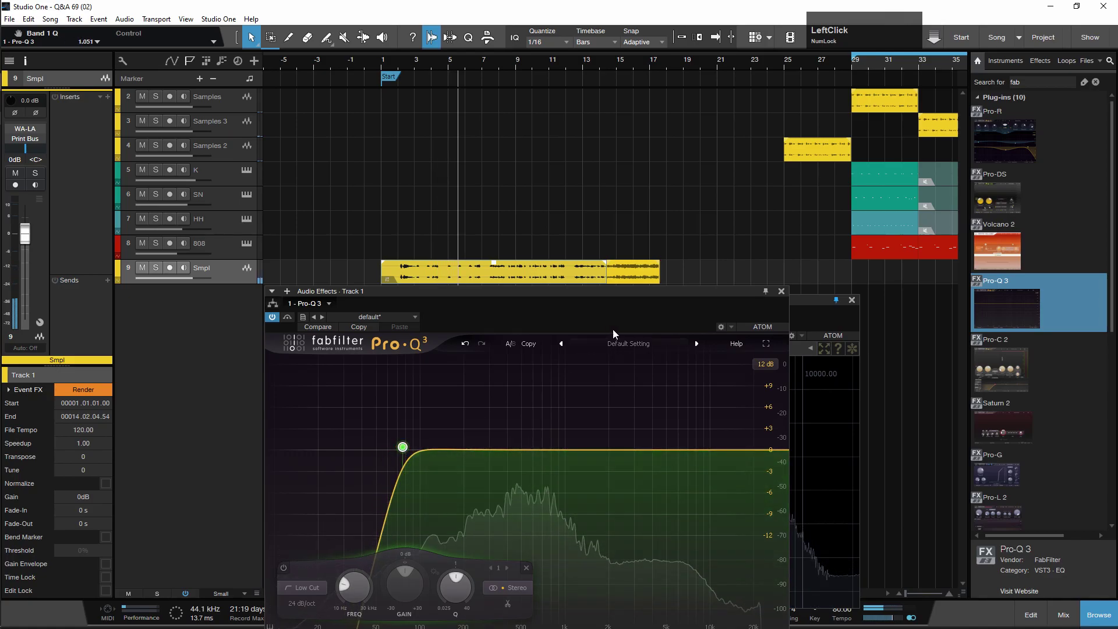
{"action": "key", "text": "space"}
{"action": "left_click", "coordinate": [619, 65]}
{"action": "scroll", "scroll_direction": "up", "scroll_amount": 3}
{"action": "left_click", "coordinate": [1019, 306]}
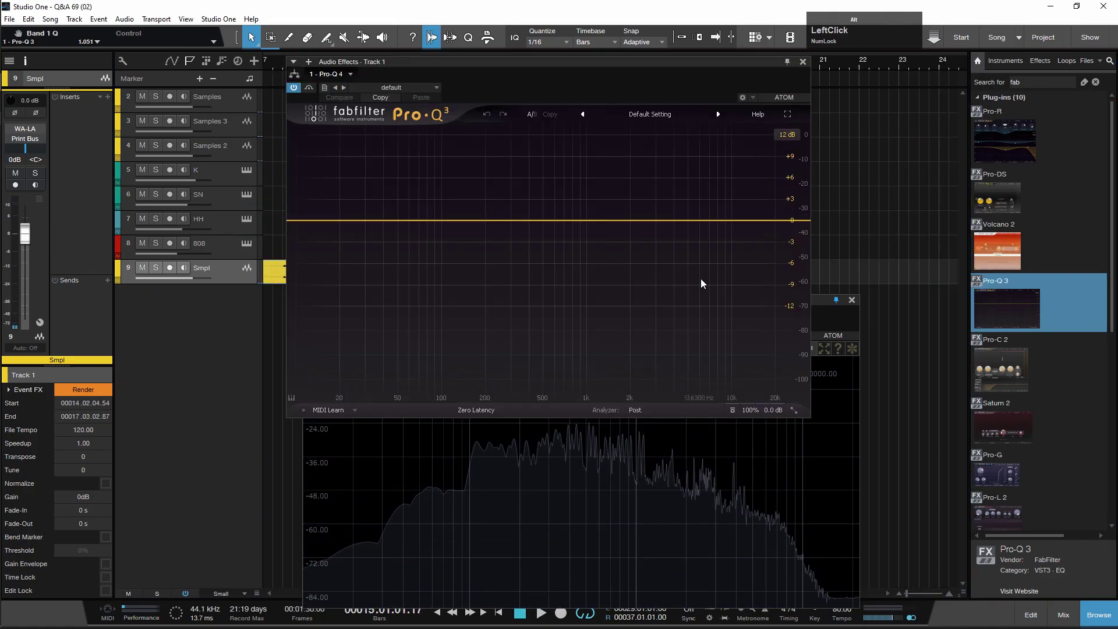
Set a steep low cut near 30 Hz on the second part and audition the filtered sample.
{"action": "scroll", "scroll_direction": "up", "scroll_amount": 3}
{"action": "left_click", "coordinate": [315, 226]}
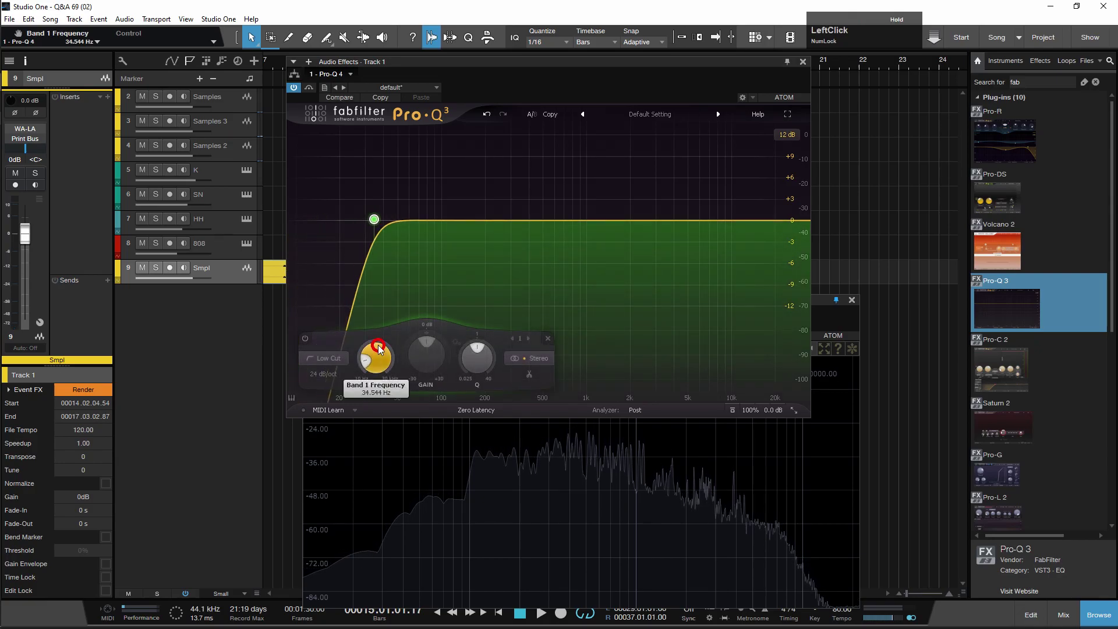
{"action": "scroll", "scroll_direction": "up", "scroll_amount": 3}
{"action": "scroll", "scroll_direction": "down", "scroll_amount": 3}
{"action": "left_click", "coordinate": [569, 104]}
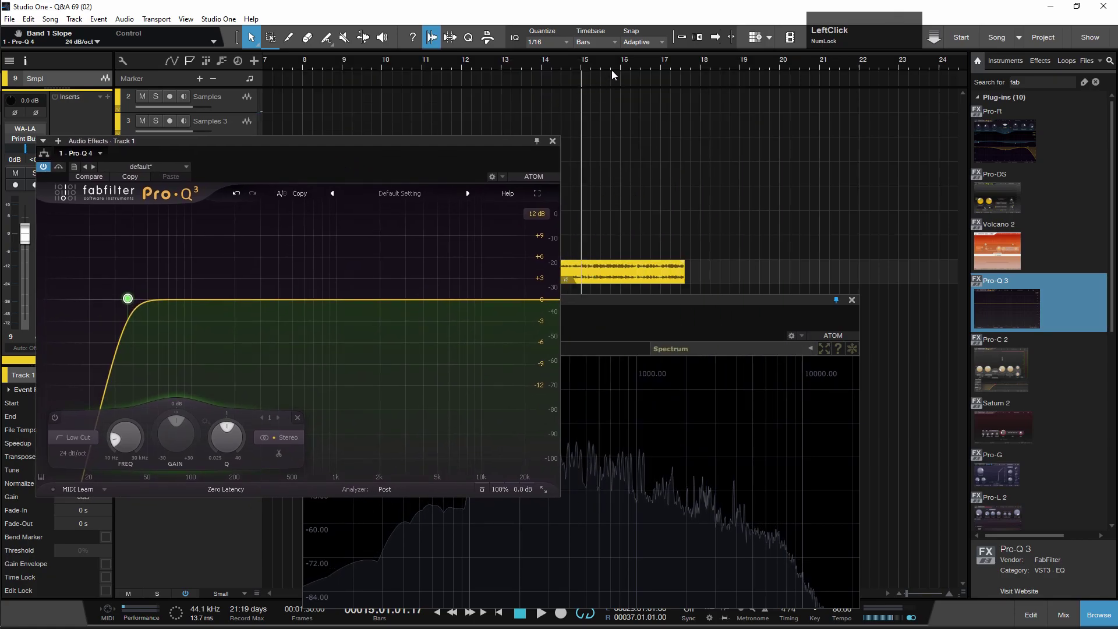
{"action": "key", "text": "space"}
{"action": "left_click", "coordinate": [446, 175]}
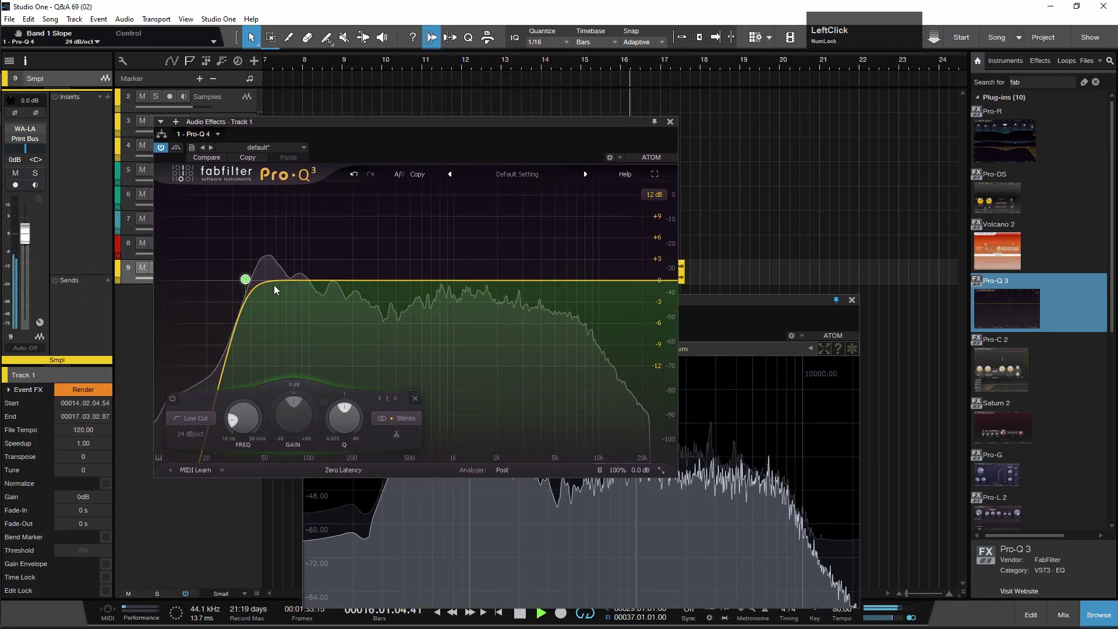
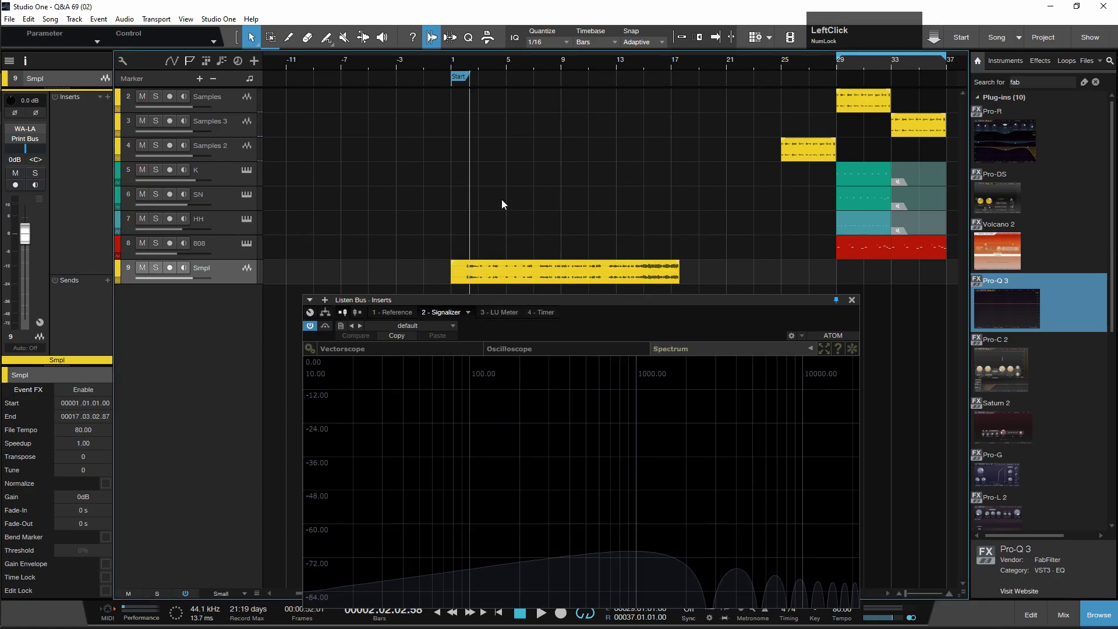
Audition bars 3–4 of the unprocessed sample to locate the split just past beat 3 of bar 3.
{"action": "scroll", "scroll_direction": "up", "scroll_amount": 3}
{"action": "left_click", "coordinate": [488, 67]}
{"action": "key", "text": "space"}
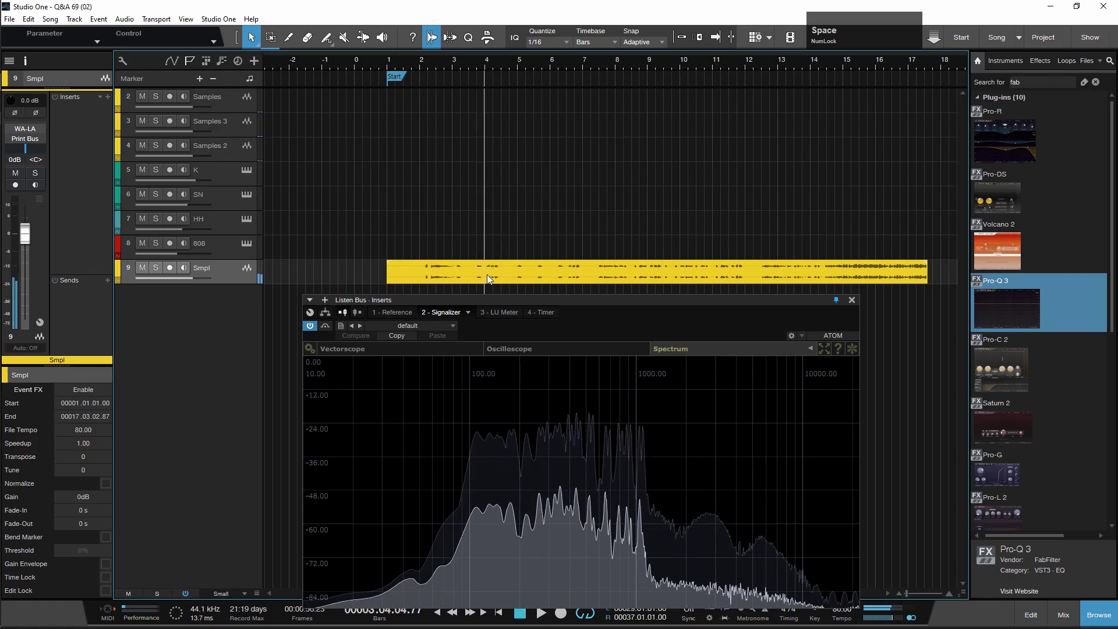
{"action": "scroll", "scroll_direction": "up", "scroll_amount": 3}
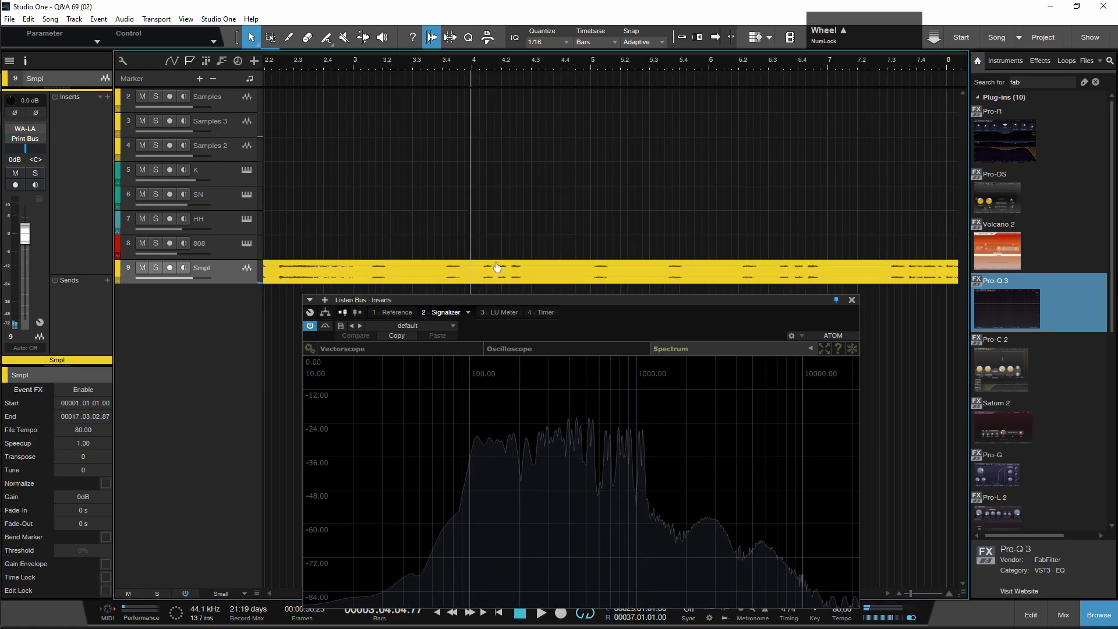
{"action": "key", "text": "space"}
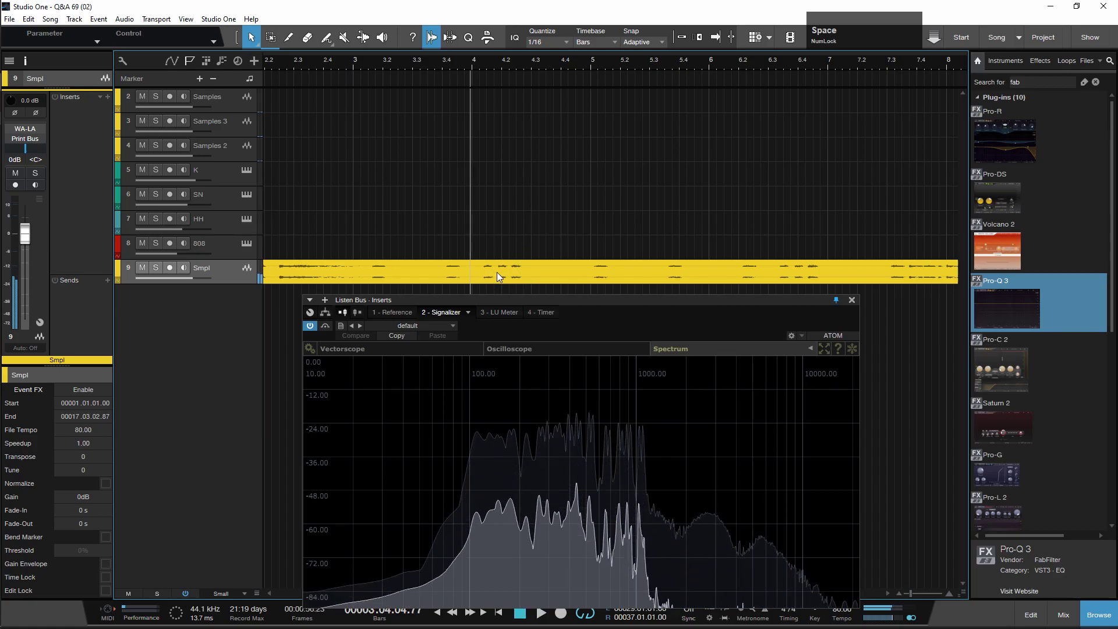
{"action": "left_click", "coordinate": [446, 66]}
{"action": "key", "text": "space"}
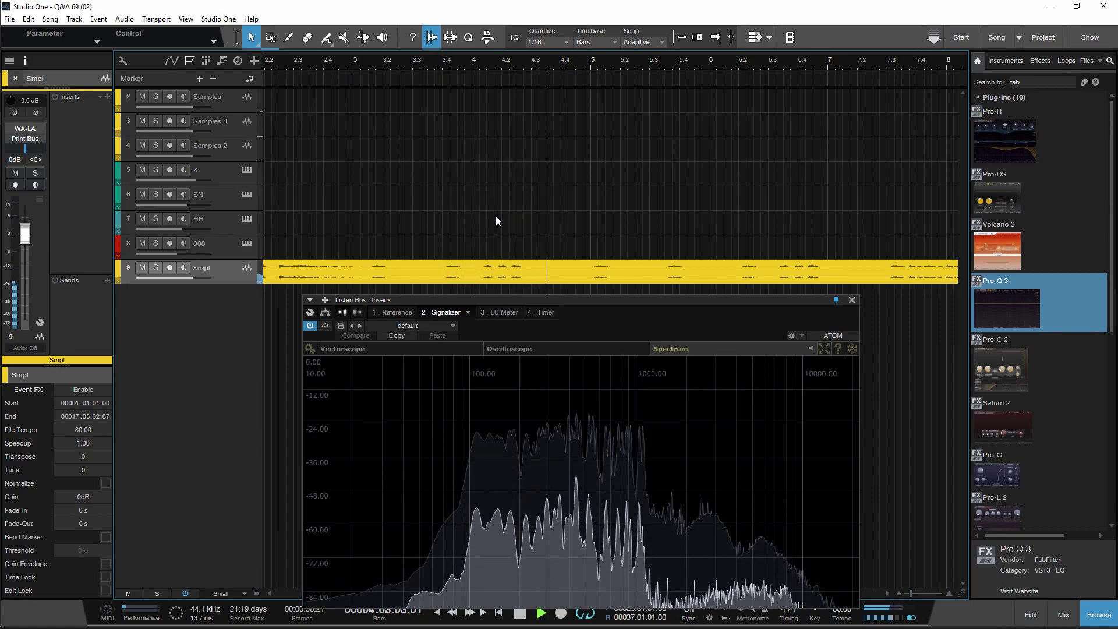
{"action": "key", "text": "space"}
{"action": "scroll", "scroll_direction": "up", "scroll_amount": 3}
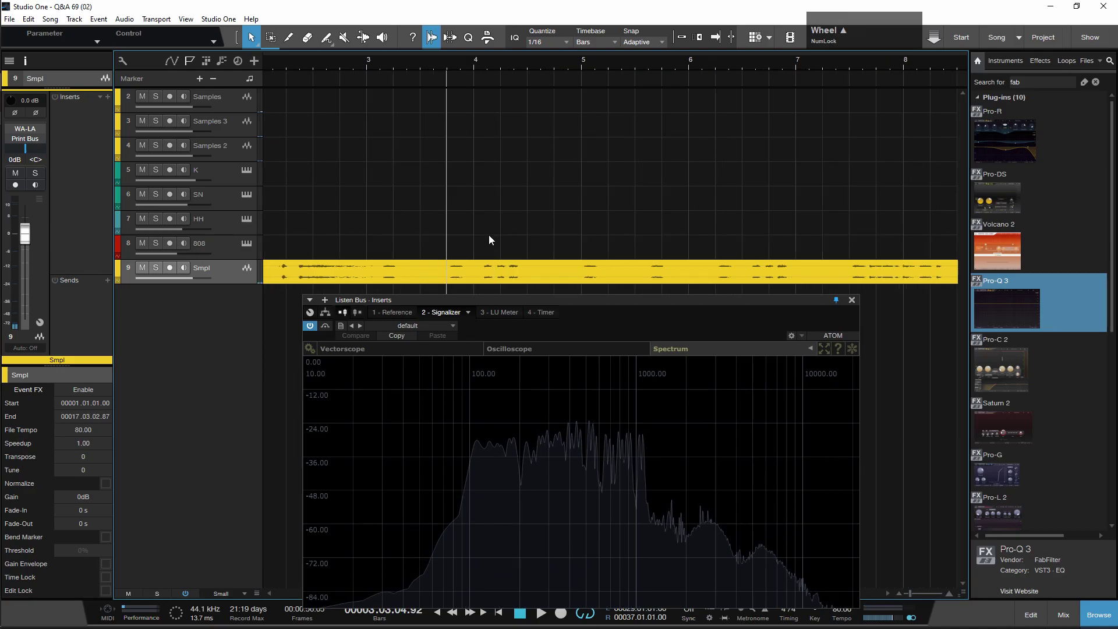
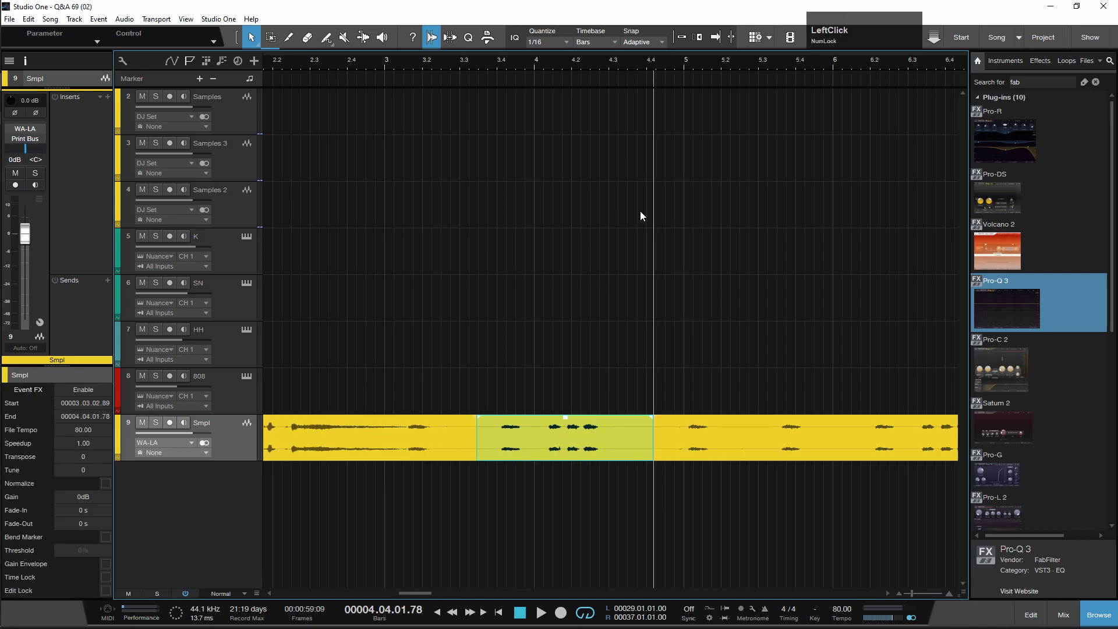
Search 'rx' in the Browser and audition the slice through RX 7 De-crackle and De-click.
{"action": "key", "text": "-"}
{"action": "type", "text": "-rx"}
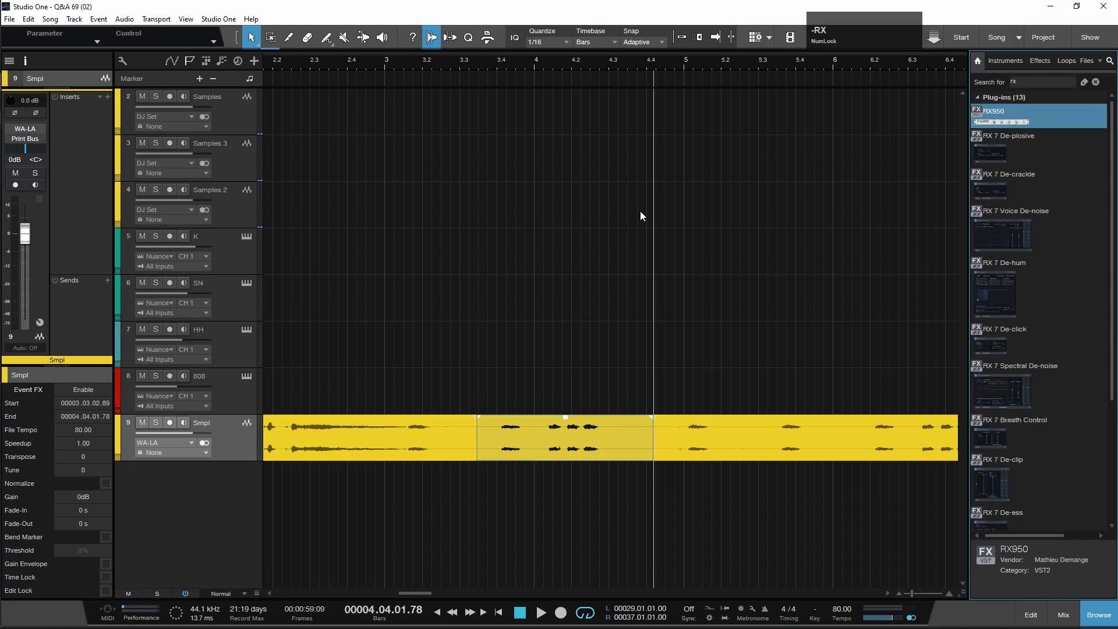
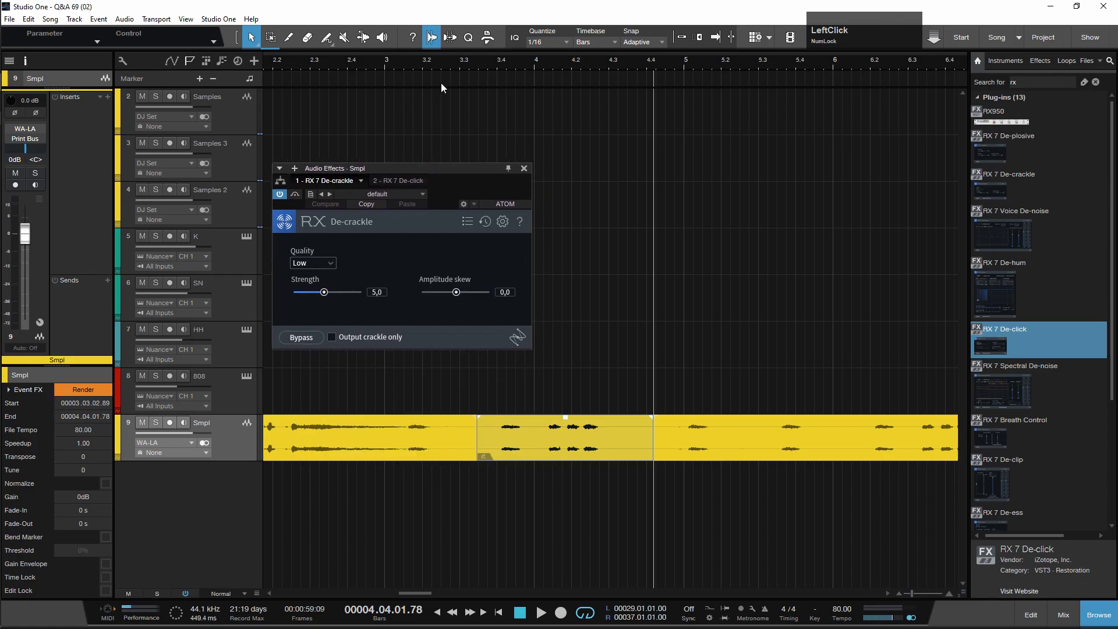
{"action": "key", "text": "space"}
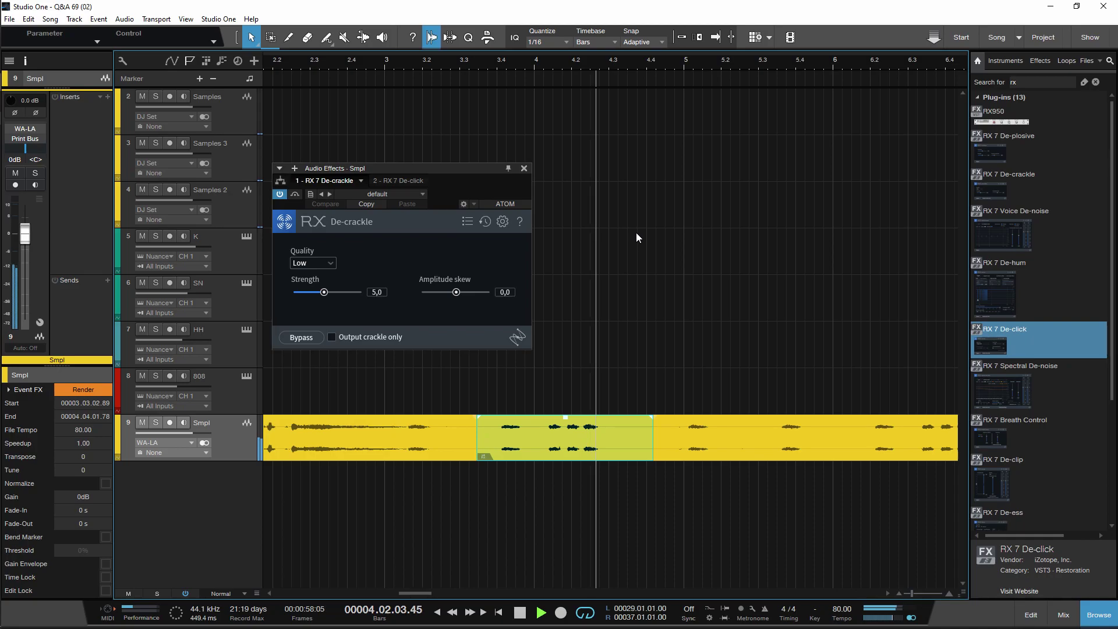
{"action": "key", "text": "space"}
{"action": "left_click", "coordinate": [282, 197]}
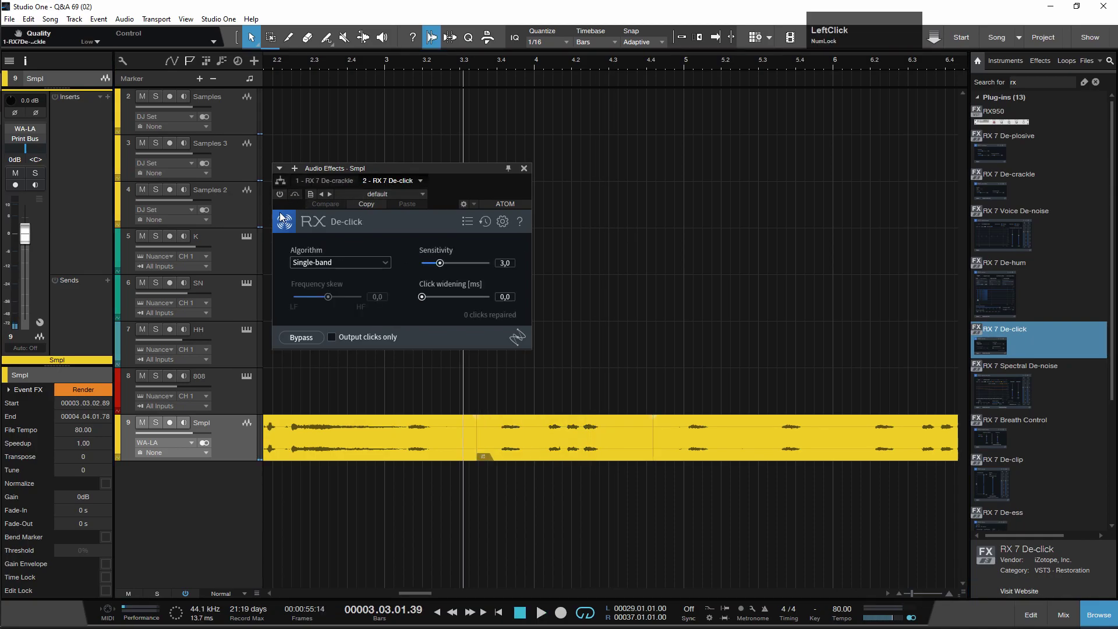
{"action": "key", "text": "space"}
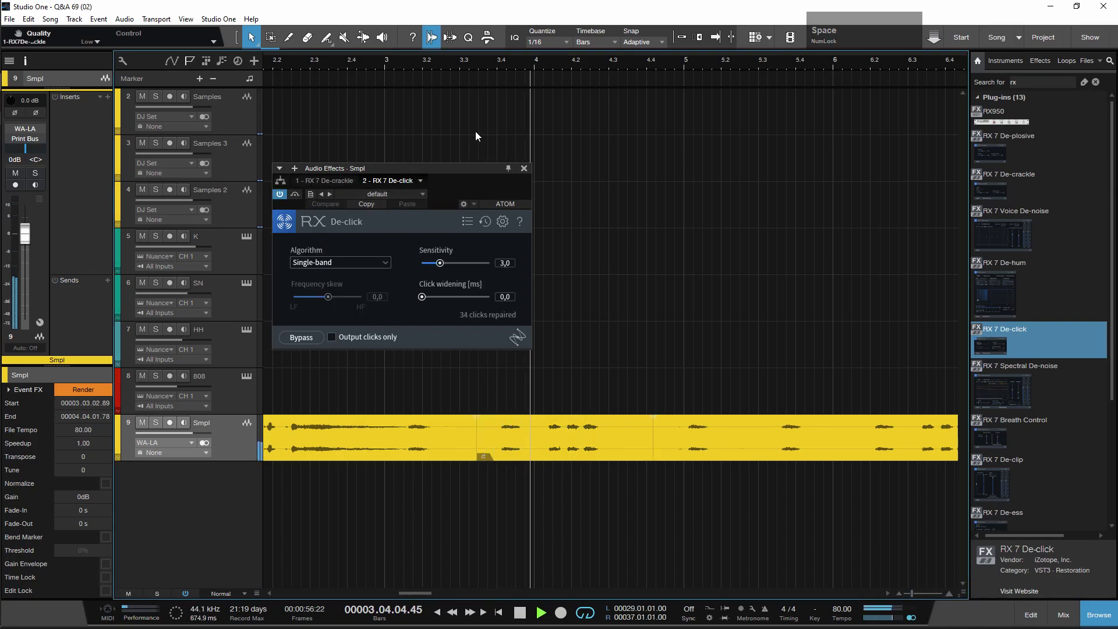
{"action": "key", "text": "space"}
Copy the cleaned slice onto a new track and close the event effects window.
{"action": "left_click", "coordinate": [564, 430]}
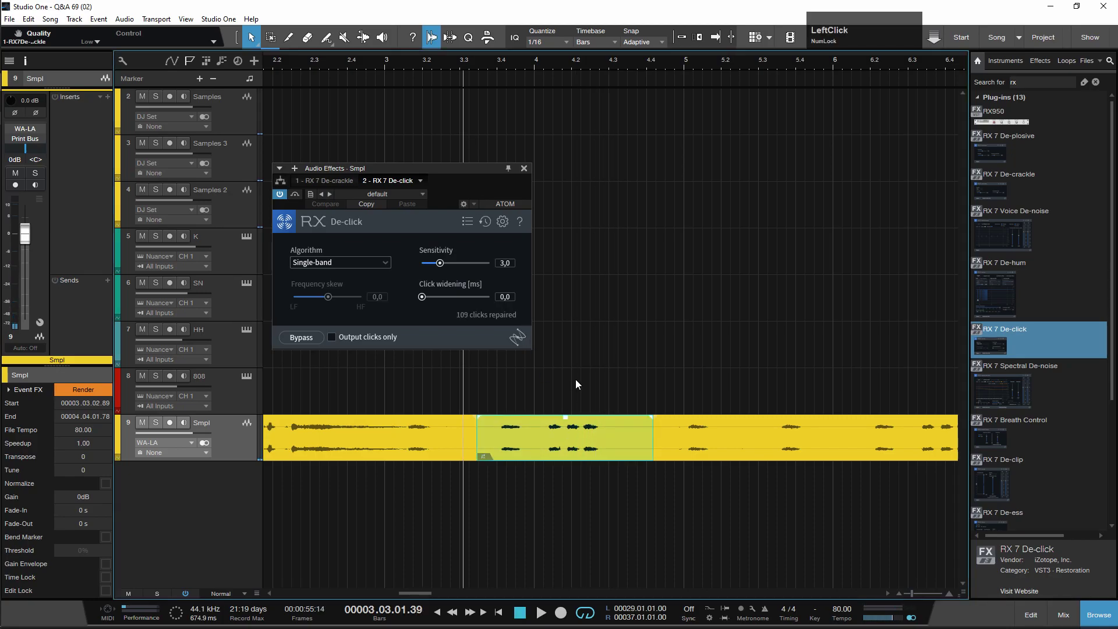
{"action": "left_click", "coordinate": [559, 448]}
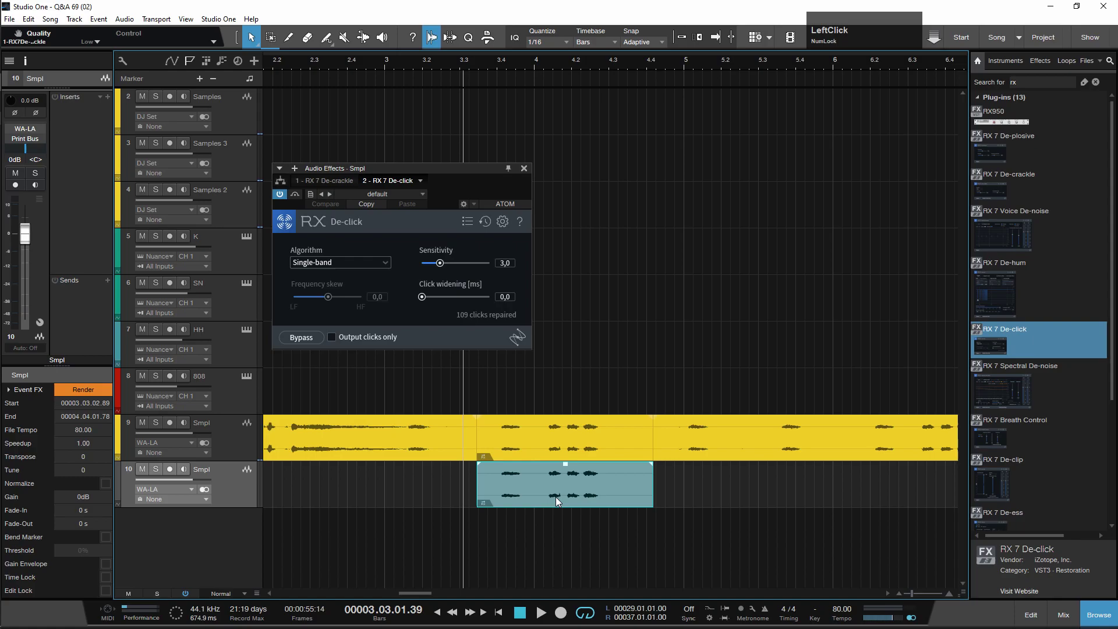
{"action": "key", "text": "ctrl+shift+b"}
{"action": "left_click", "coordinate": [527, 169]}
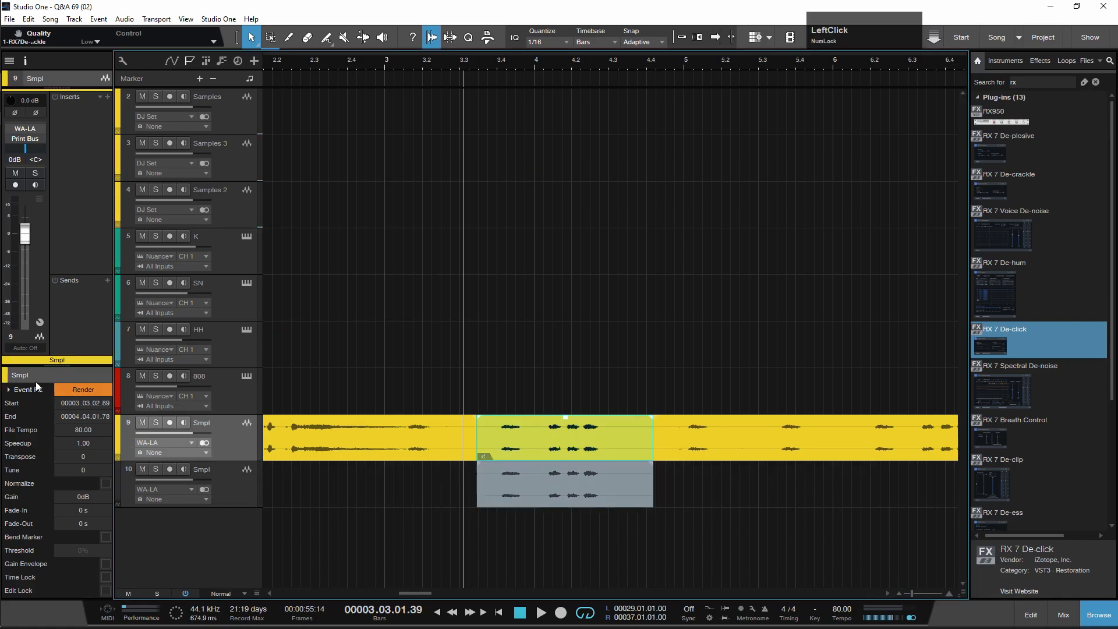
Undo the copied slice and the splits so track 9 holds one continuous sample event.
{"action": "left_click", "coordinate": [51, 428]}
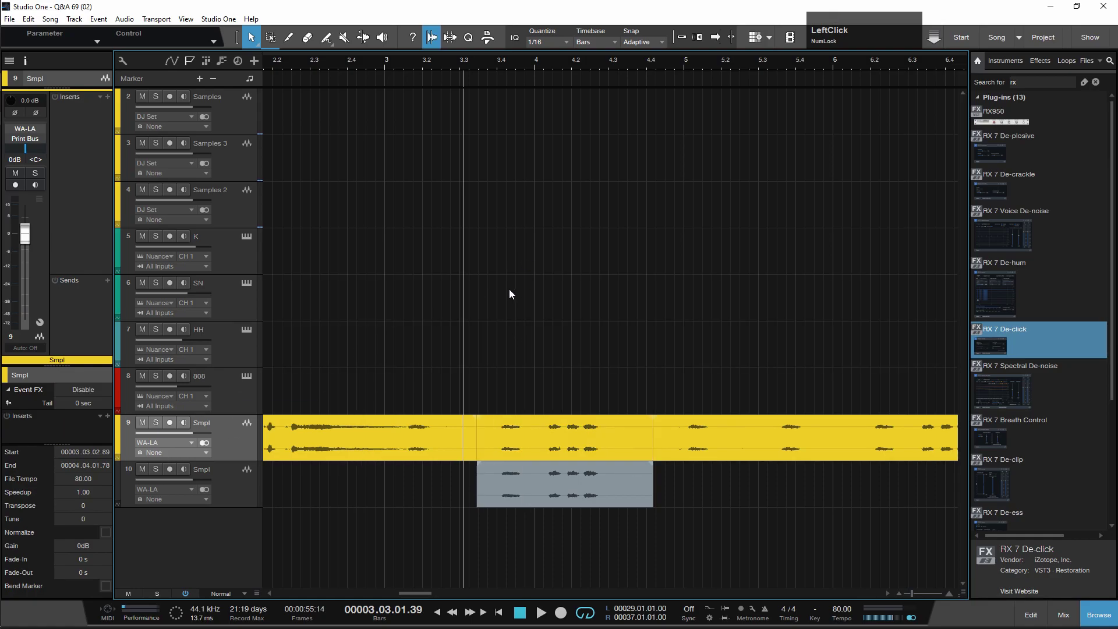
{"action": "left_click", "coordinate": [503, 65]}
{"action": "key", "text": "space"}
{"action": "left_click", "coordinate": [247, 488]}
{"action": "key", "text": "space"}
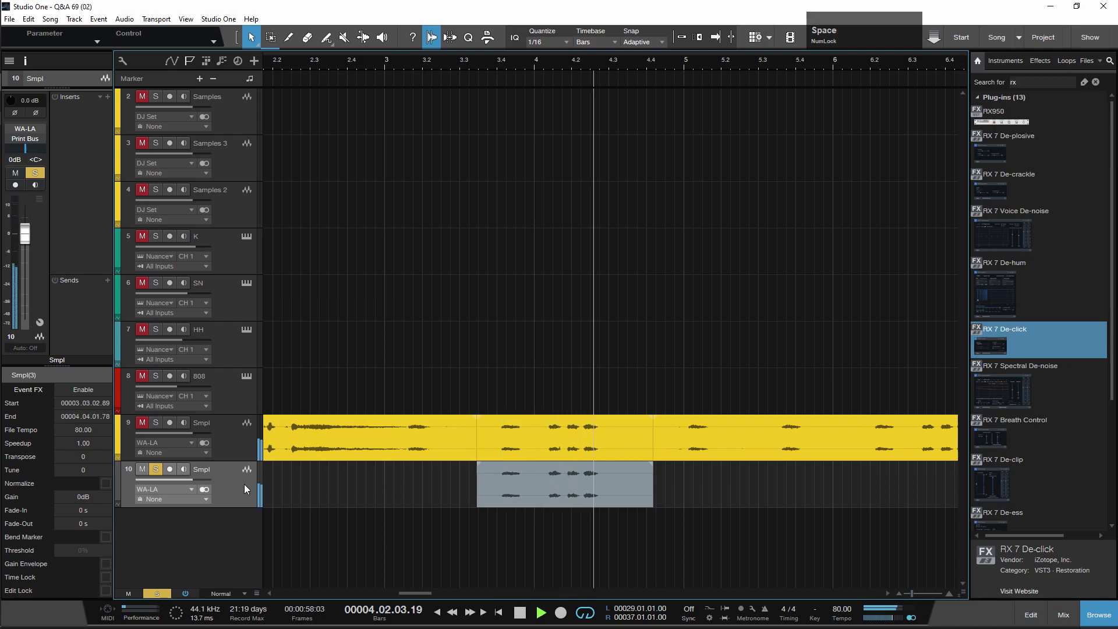
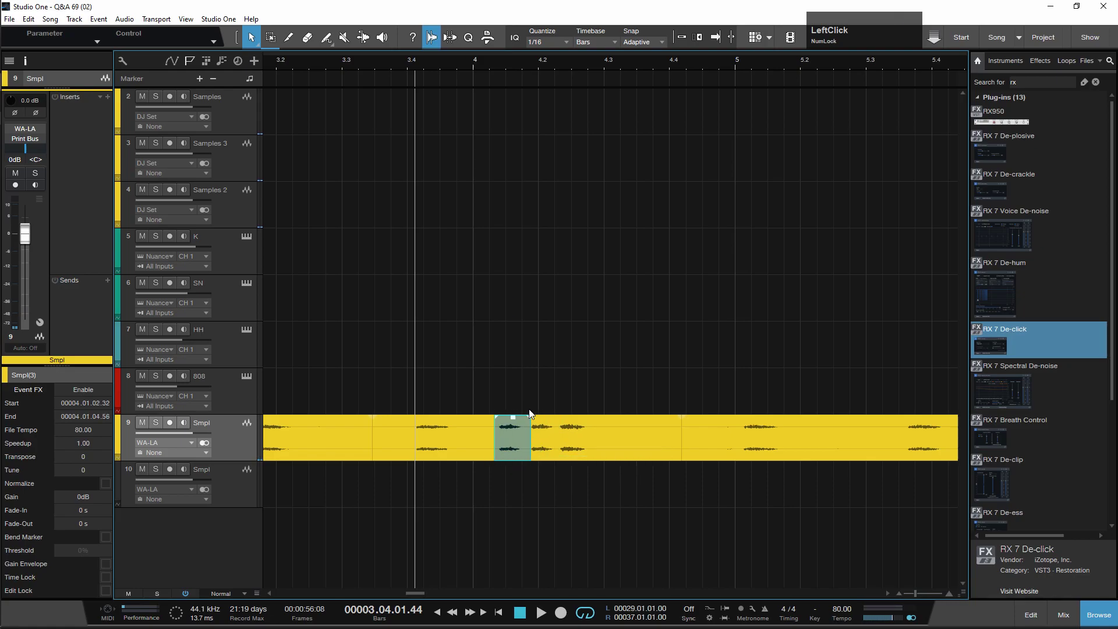
{"action": "key", "text": "space"}
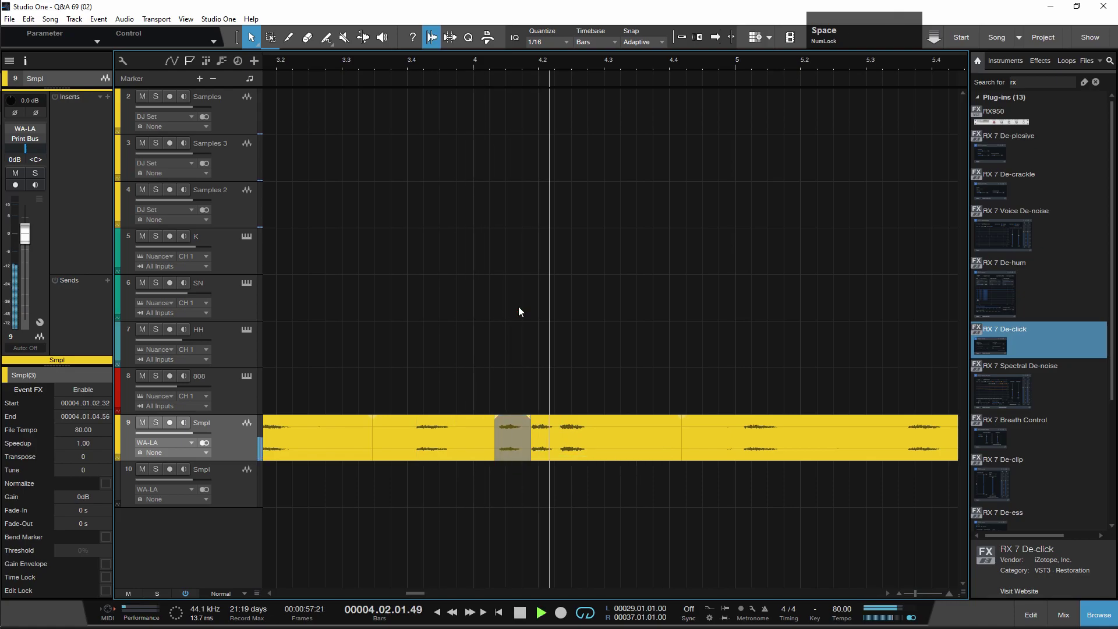
{"action": "left_click", "coordinate": [495, 379]}
{"action": "key", "text": "ctrl+shift+b"}
{"action": "left_click", "coordinate": [586, 387]}
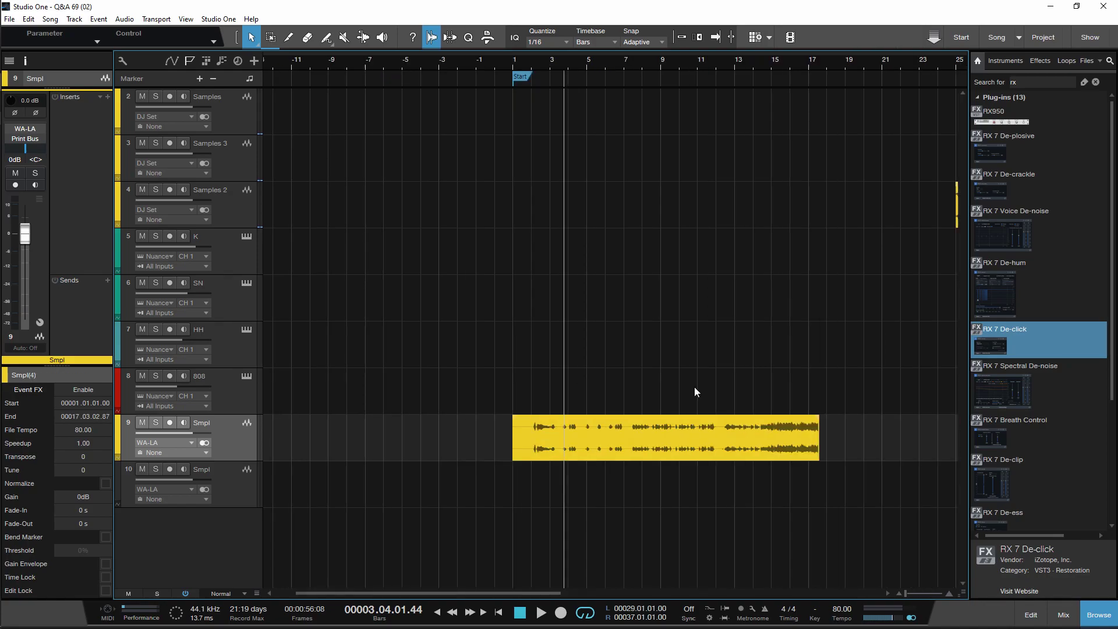
Zoom in on the whole recording event and audition around bars 3–4.
{"action": "left_click", "coordinate": [452, 476]}
{"action": "key", "text": "space"}
{"action": "scroll", "scroll_direction": "up", "scroll_amount": 3}
{"action": "scroll", "scroll_direction": "up", "scroll_amount": 3}
{"action": "scroll", "scroll_direction": "up", "scroll_amount": 3}
{"action": "key", "text": "space"}
{"action": "left_click", "coordinate": [367, 70]}
{"action": "key", "text": "space"}
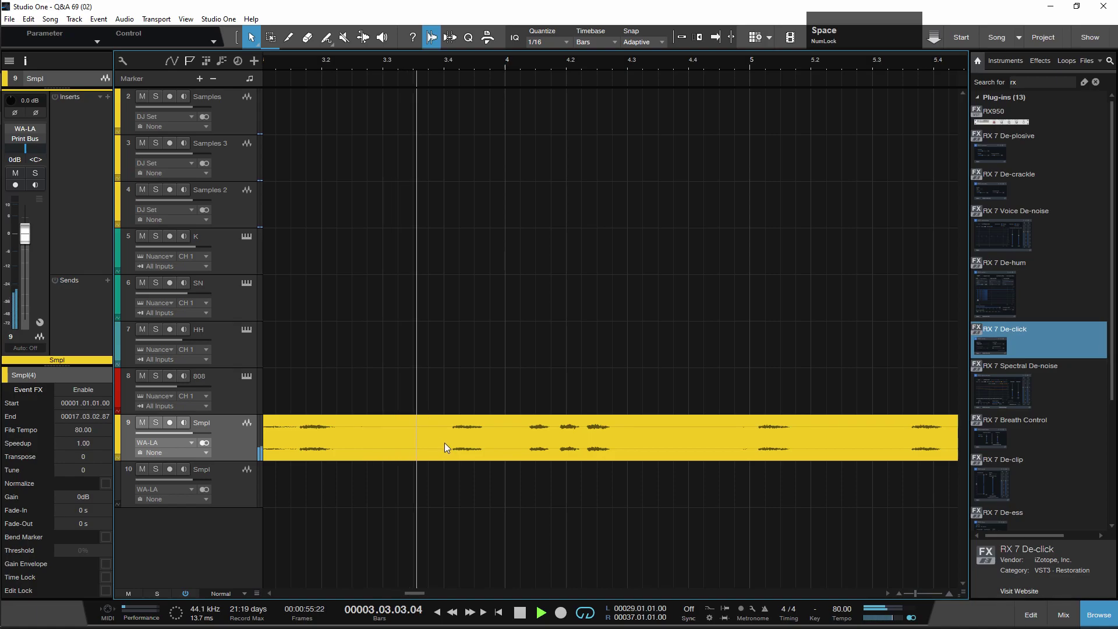
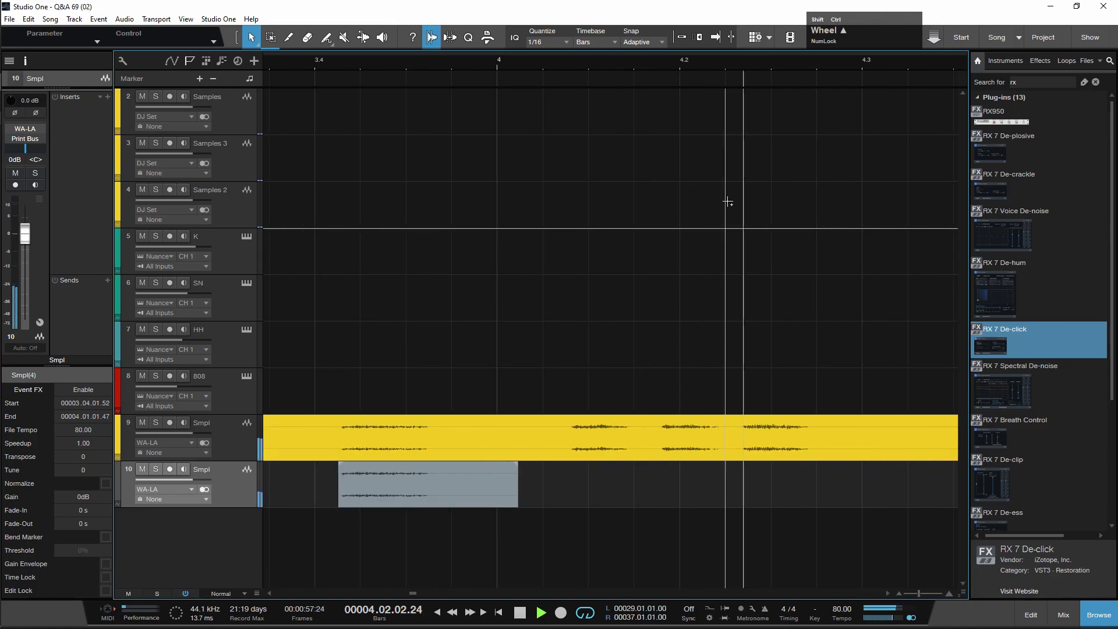
Range-select the first sample hit on track 9, copy it to track 10 and audition it.
{"action": "key", "text": "space"}
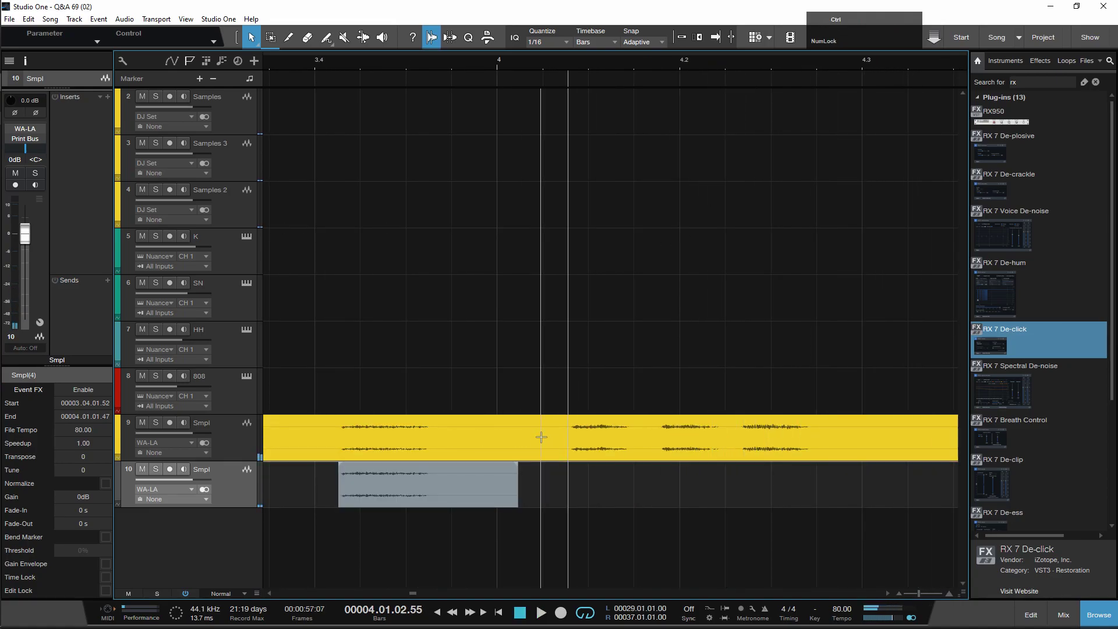
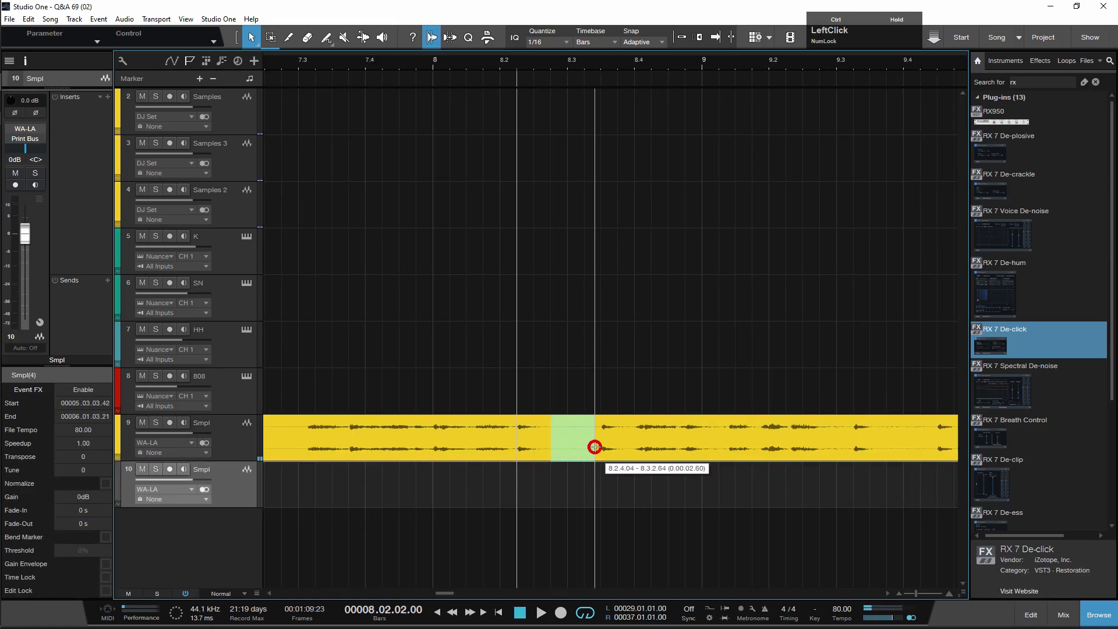
{"action": "left_click", "coordinate": [587, 473]}
{"action": "scroll", "scroll_direction": "down", "scroll_amount": 3}
{"action": "left_click", "coordinate": [591, 71]}
{"action": "key", "text": "space"}
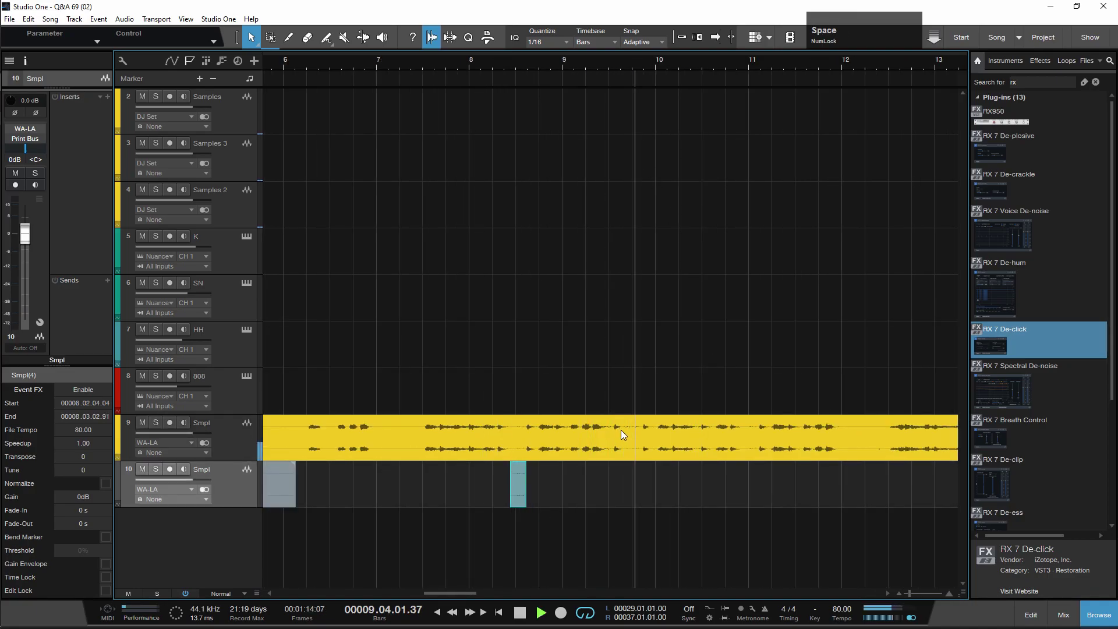
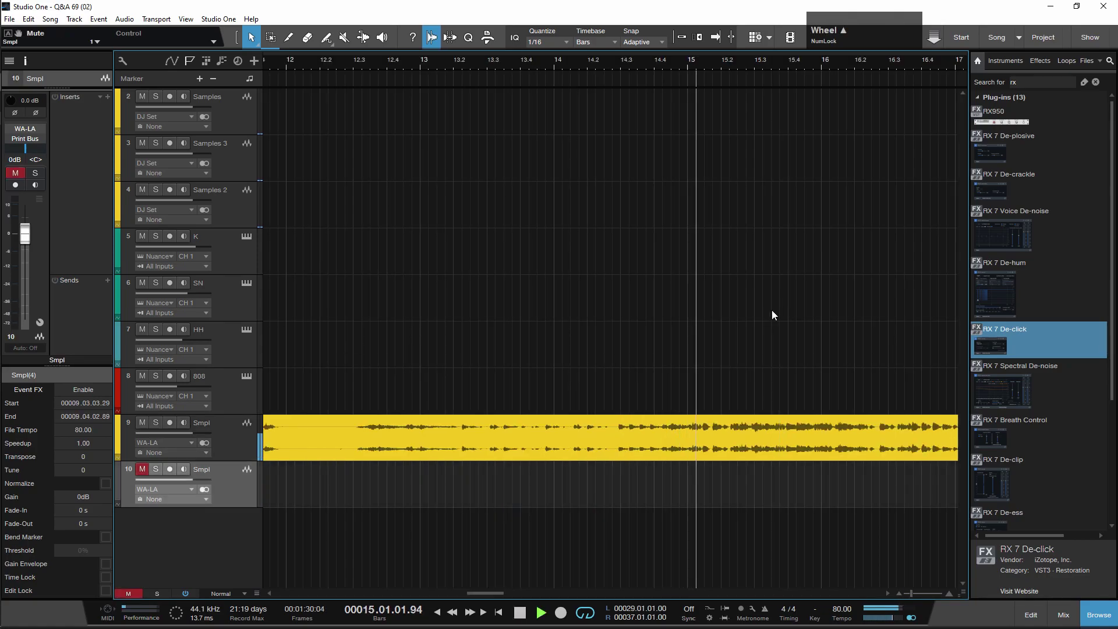
{"action": "scroll", "scroll_direction": "down", "scroll_amount": 3}
{"action": "scroll", "scroll_direction": "up", "scroll_amount": 3}
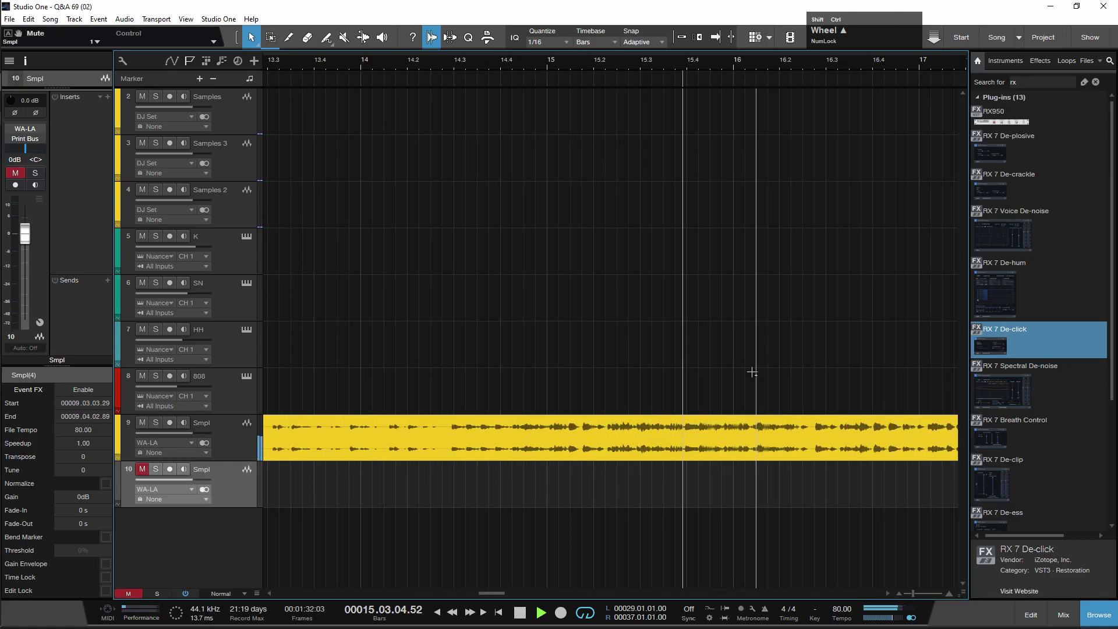
{"action": "scroll", "scroll_direction": "down", "scroll_amount": 3}
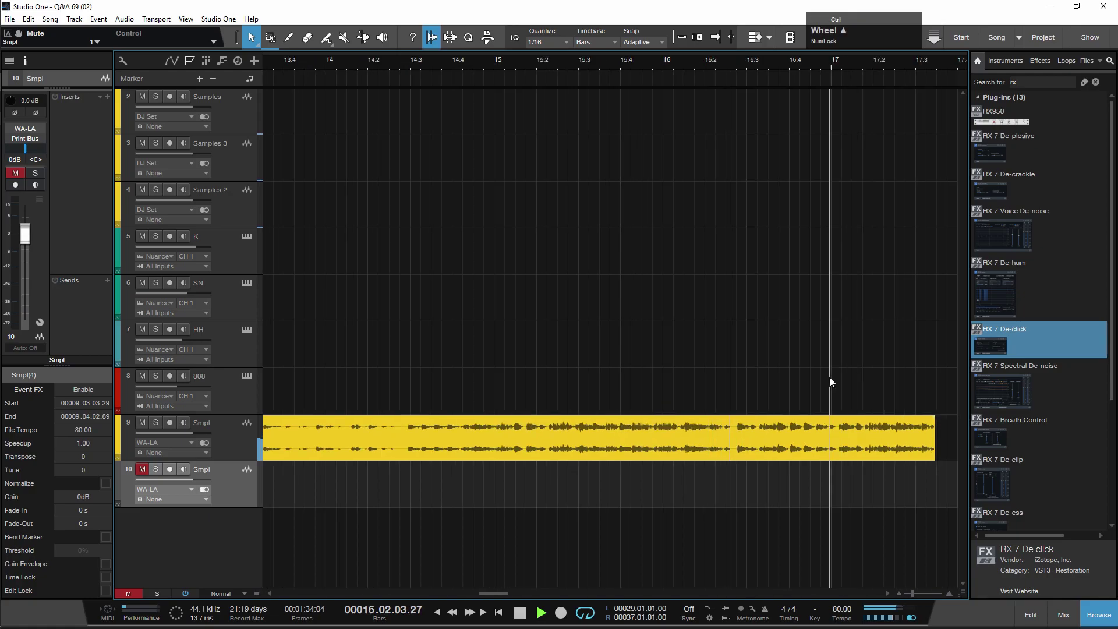
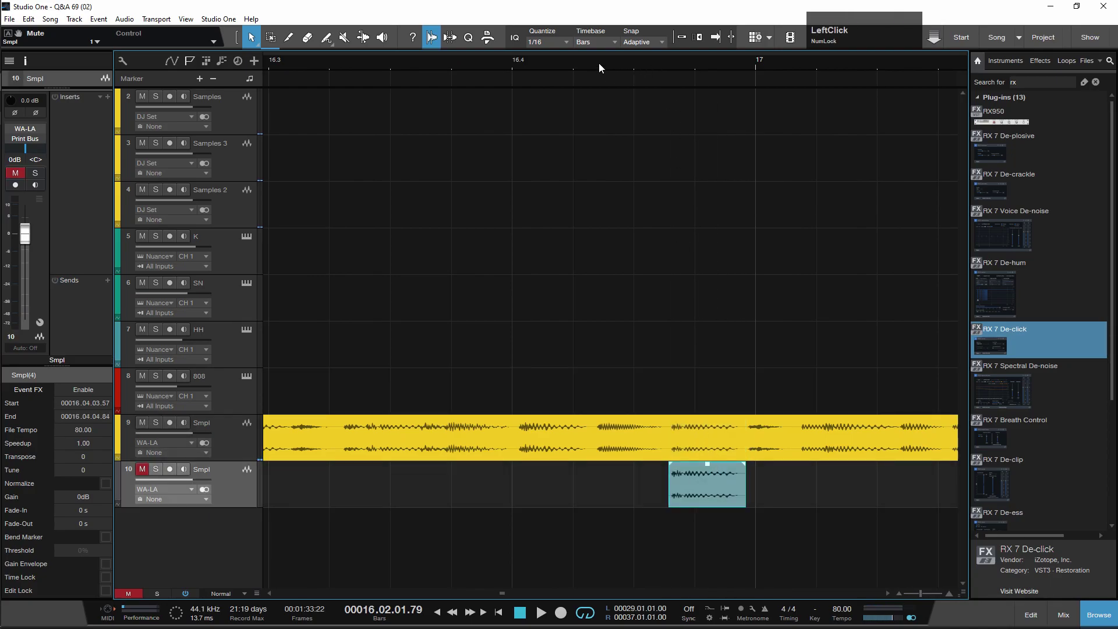
{"action": "key", "text": "space"}
{"action": "scroll", "scroll_direction": "down", "scroll_amount": 3}
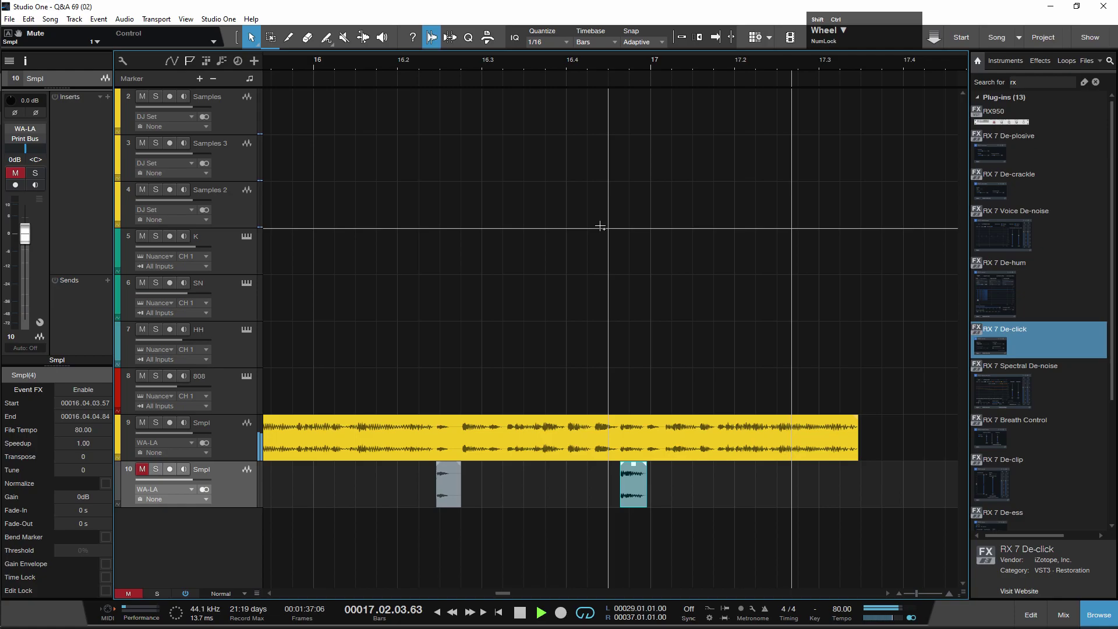
{"action": "key", "text": "space"}
{"action": "scroll", "scroll_direction": "down", "scroll_amount": 3}
{"action": "left_click", "coordinate": [397, 69]}
{"action": "key", "text": "space"}
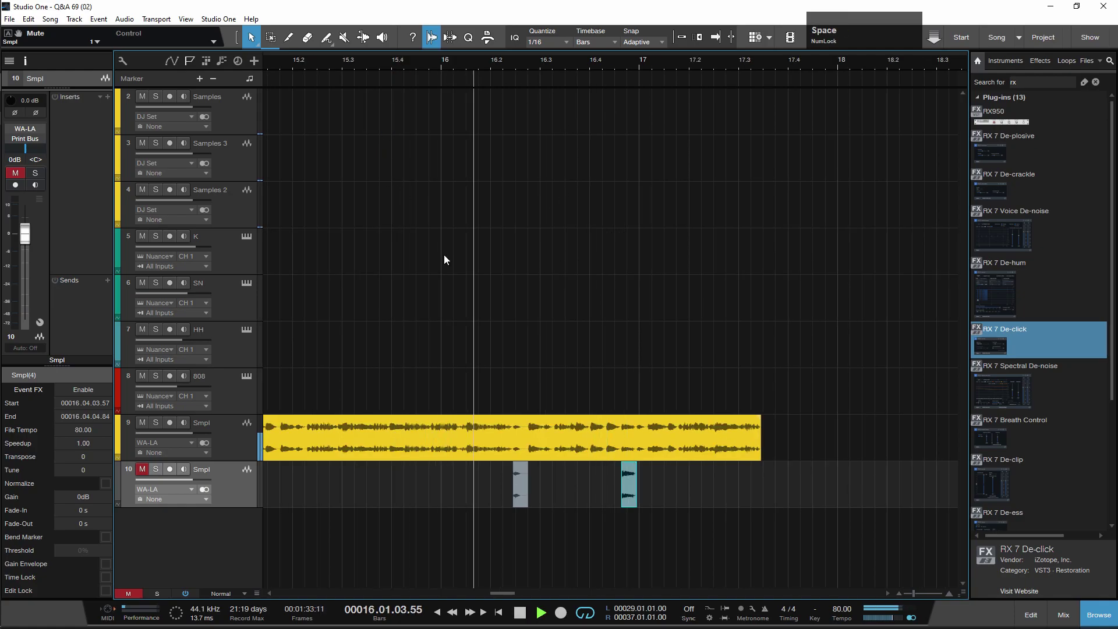
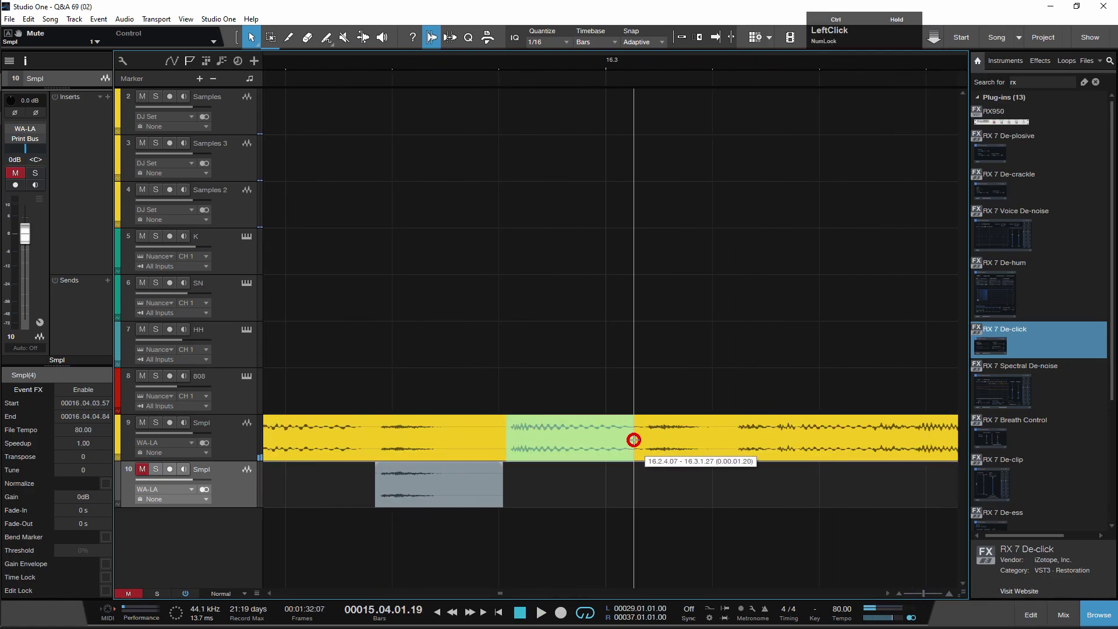
Copy another hit's range to track 10, mute track 9 and audition the slices alone.
{"action": "left_click", "coordinate": [604, 454]}
{"action": "scroll", "scroll_direction": "down", "scroll_amount": 3}
{"action": "left_click", "coordinate": [144, 436]}
{"action": "scroll", "scroll_direction": "up", "scroll_amount": 3}
{"action": "scroll", "scroll_direction": "up", "scroll_amount": 3}
{"action": "left_click", "coordinate": [481, 68]}
{"action": "scroll", "scroll_direction": "up", "scroll_amount": 3}
{"action": "key", "text": "space"}
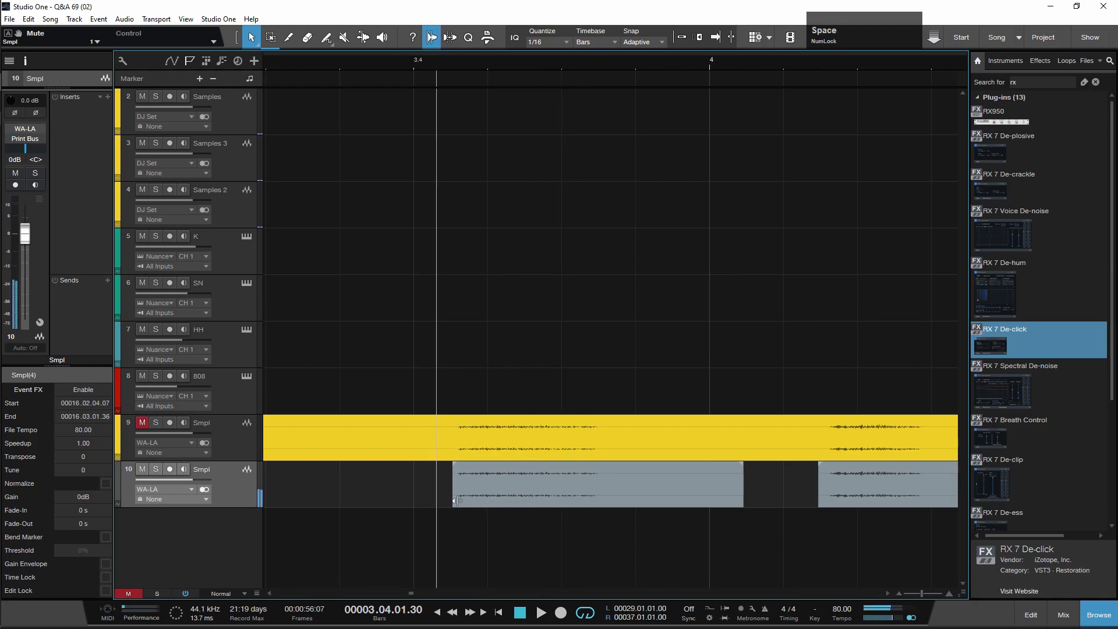
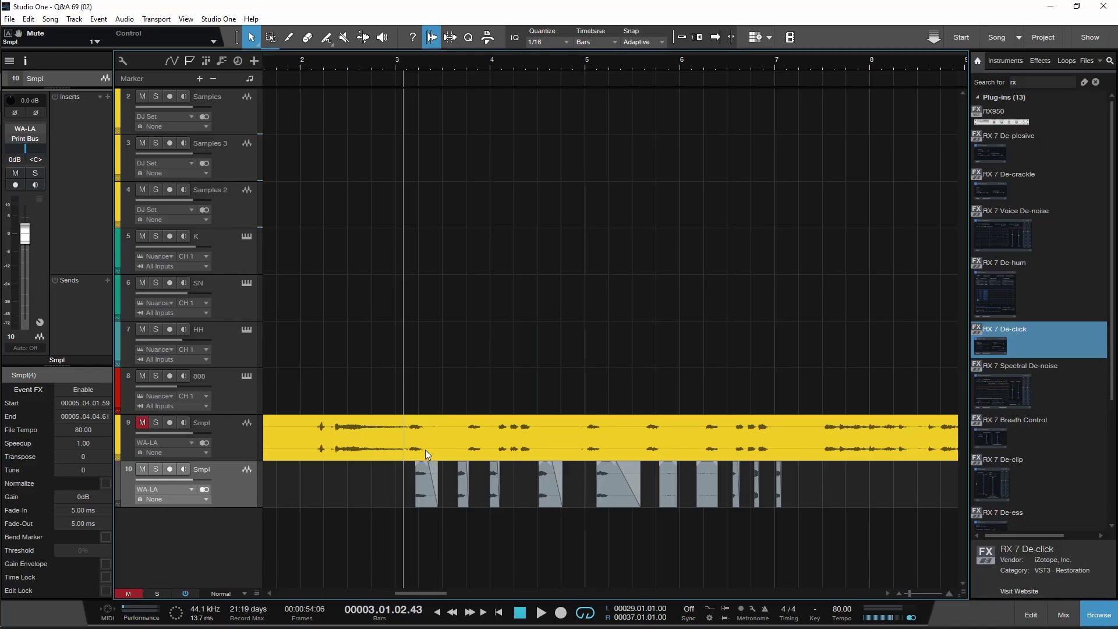
Save the song as new version Q&A 69 (03) and zoom in on the sliced events.
{"action": "scroll", "scroll_direction": "down", "scroll_amount": 3}
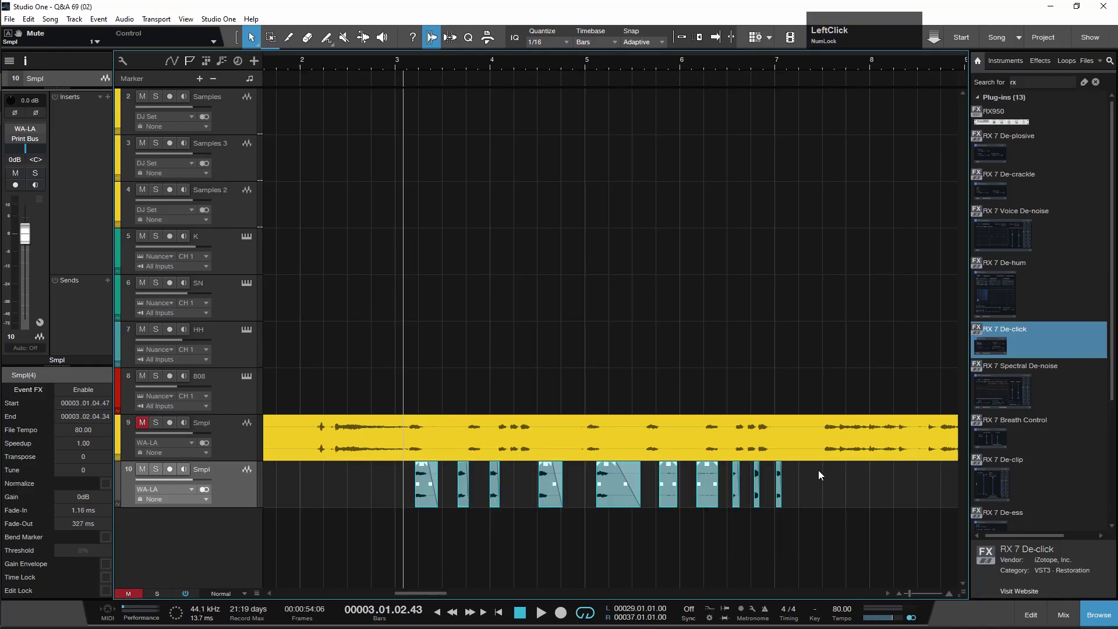
{"action": "key", "text": "space"}
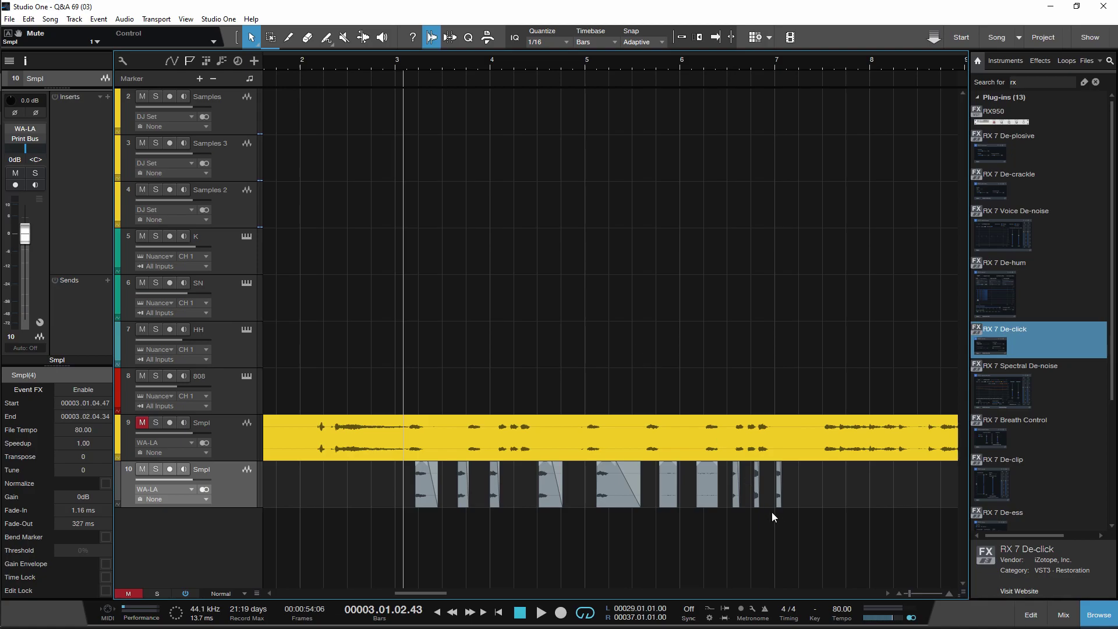
{"action": "key", "text": "Return"}
{"action": "scroll", "scroll_direction": "up", "scroll_amount": 3}
{"action": "scroll", "scroll_direction": "up", "scroll_amount": 3}
{"action": "key", "text": "space"}
{"action": "left_click", "coordinate": [1029, 84]}
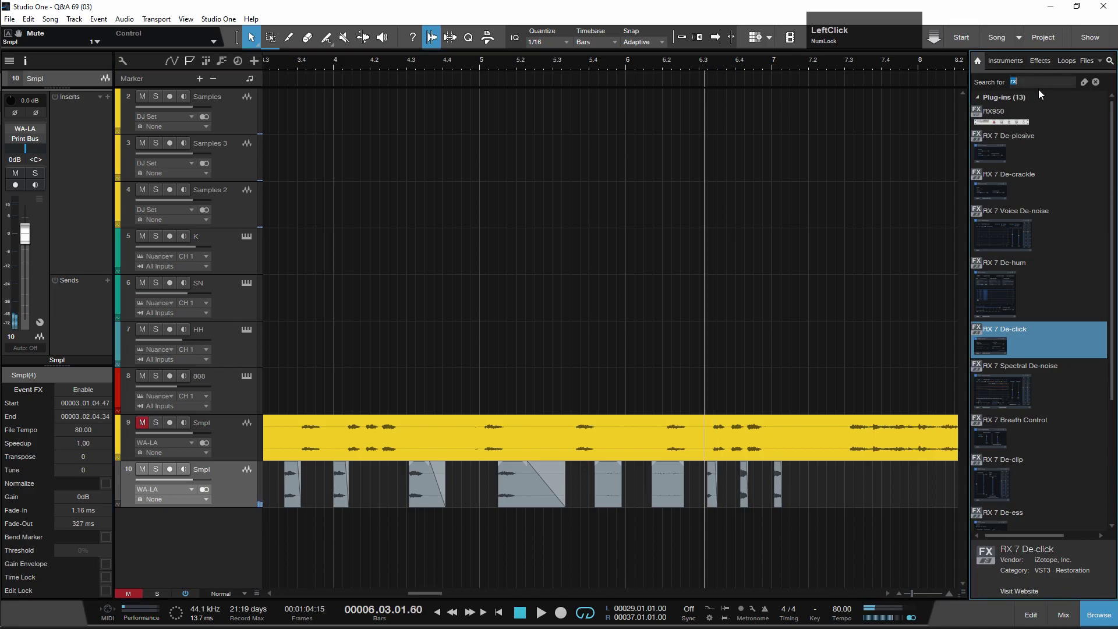
Find Nuance in the Browser, add it as an instrument track and try loading a slice.
{"action": "key", "text": "shift+n"}
{"action": "type", "text": "uanc"}
{"action": "type", "text": "e"}
{"action": "left_click", "coordinate": [998, 135]}
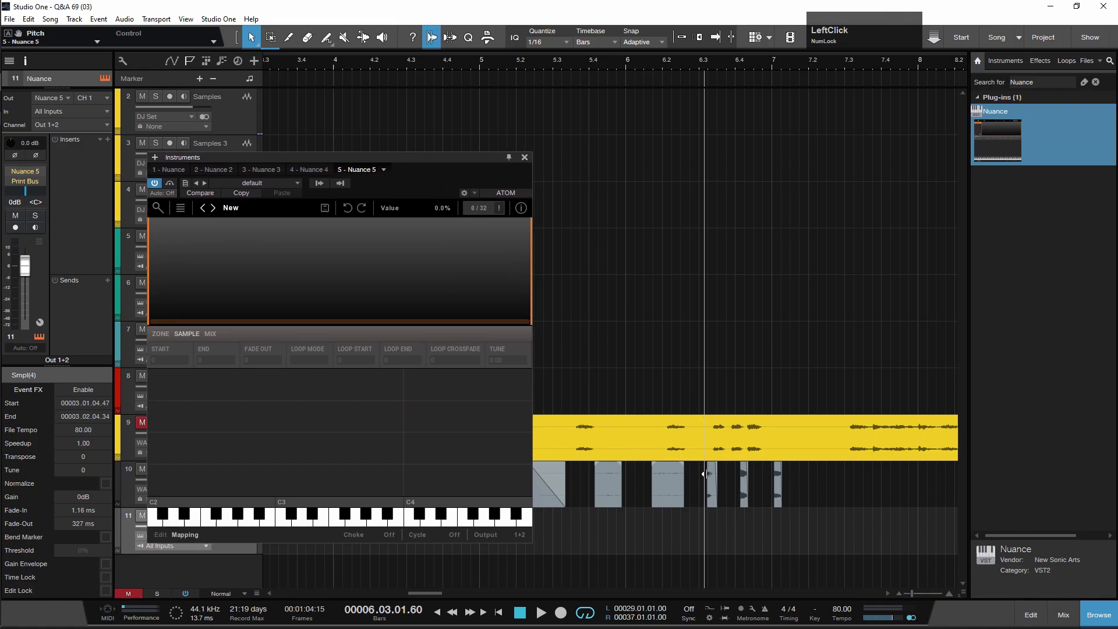
{"action": "left_click", "coordinate": [715, 498]}
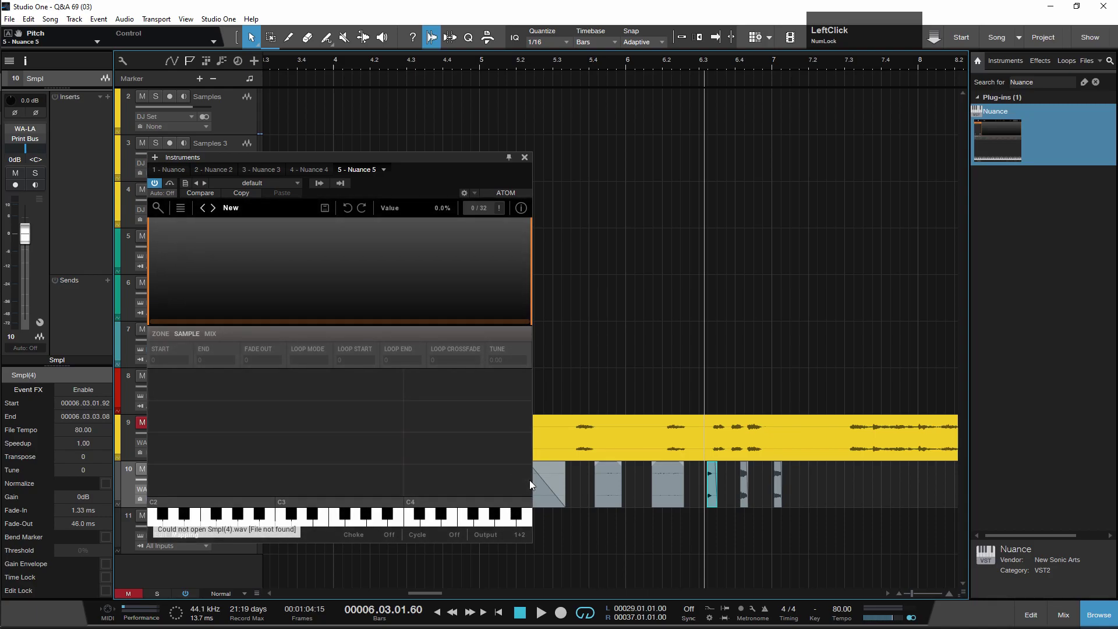
{"action": "left_click", "coordinate": [526, 158]}
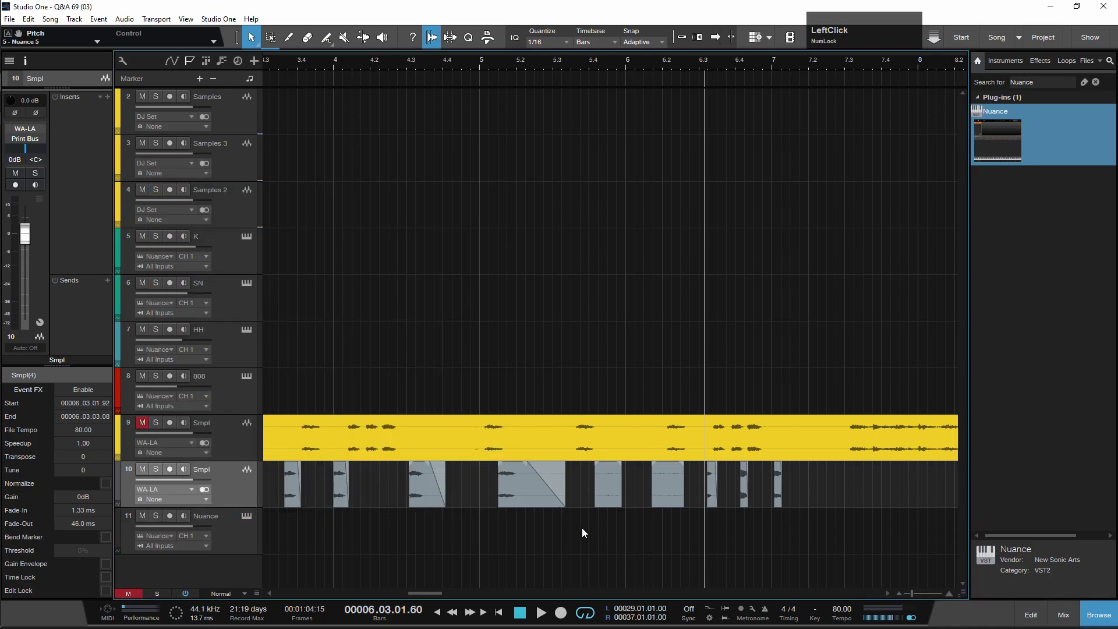
Select the sample slice events on the second Smpl track for mapping.
{"action": "scroll", "scroll_direction": "down", "scroll_amount": 3}
{"action": "left_click", "coordinate": [355, 521]}
{"action": "key", "text": "ctrl+shift+b"}
{"action": "left_click", "coordinate": [424, 508]}
{"action": "left_click", "coordinate": [441, 517]}
{"action": "key", "text": "ctrl+shift+b"}
{"action": "left_click", "coordinate": [474, 524]}
{"action": "left_click", "coordinate": [538, 520]}
{"action": "left_click", "coordinate": [591, 524]}
{"action": "left_click", "coordinate": [626, 518]}
{"action": "key", "text": "ctrl+shift+b"}
{"action": "left_click", "coordinate": [666, 505]}
{"action": "key", "text": "ctrl+shift+b"}
{"action": "left_click", "coordinate": [679, 512]}
{"action": "left_click", "coordinate": [691, 524]}
{"action": "key", "text": "ctrl+shift+b"}
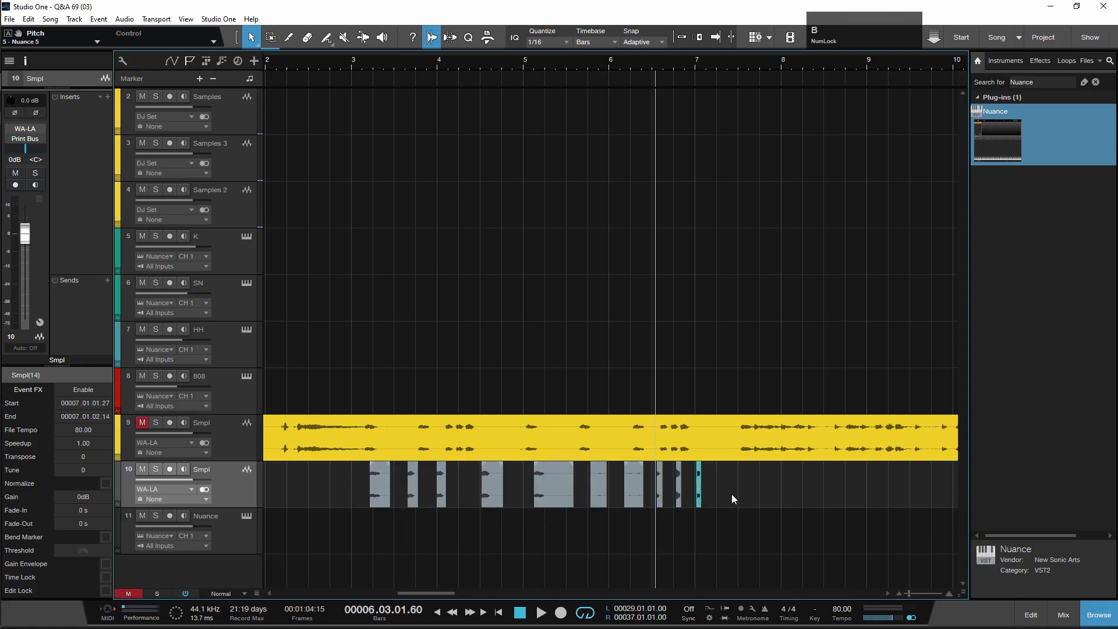
Map three slices onto Nuance keys, rename the track Drms and record-arm it.
{"action": "key", "text": "b"}
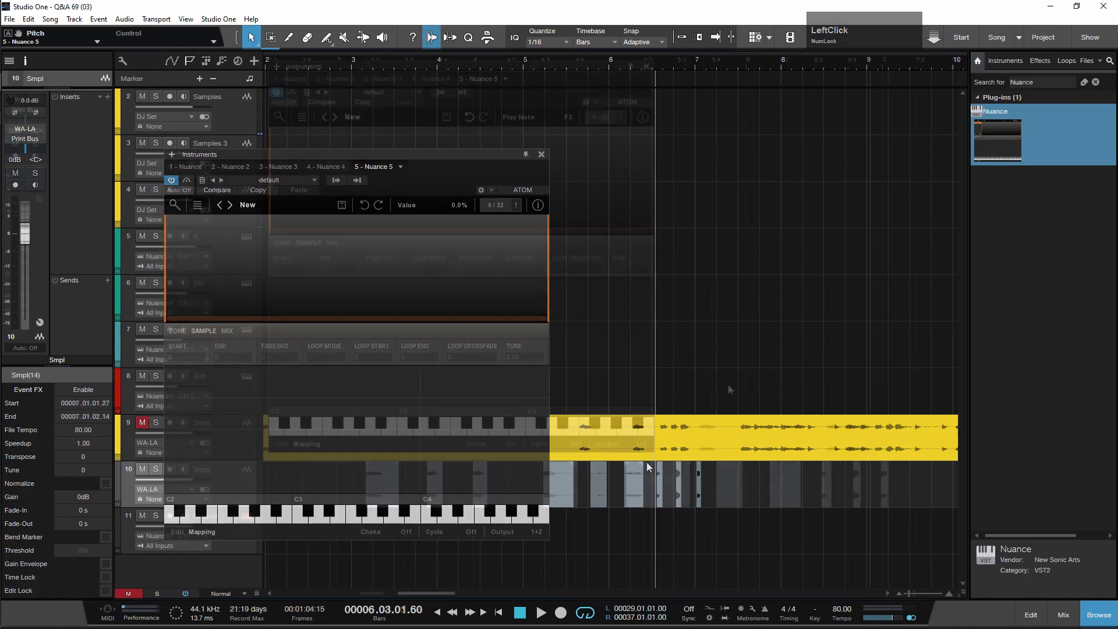
{"action": "key", "text": "F9"}
{"action": "left_click", "coordinate": [482, 378]}
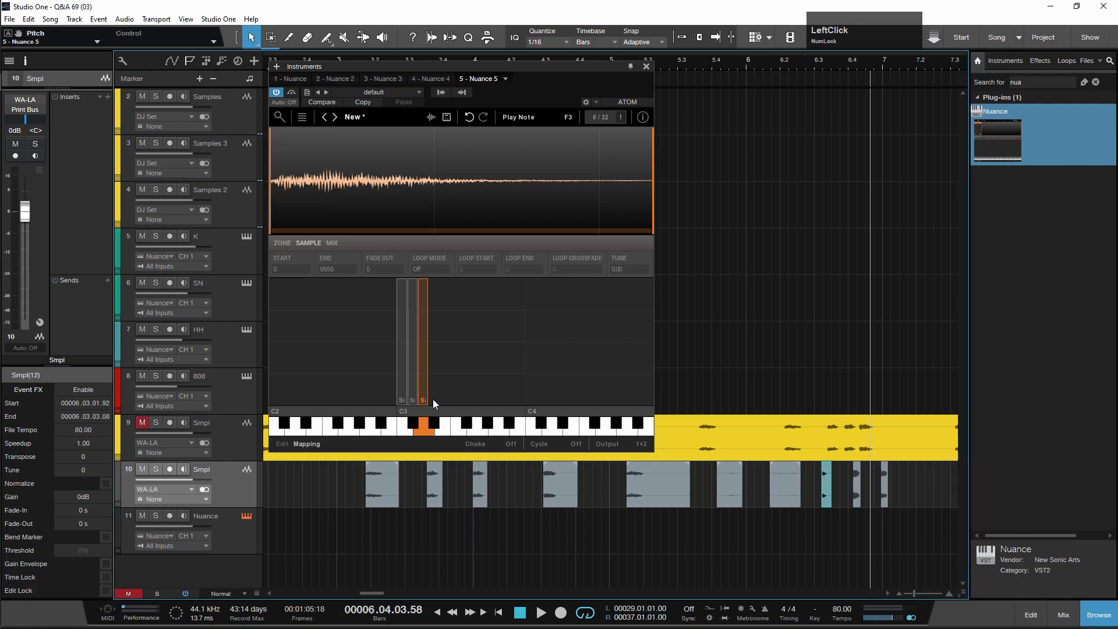
{"action": "key", "text": "ctrl+alt+KP_2"}
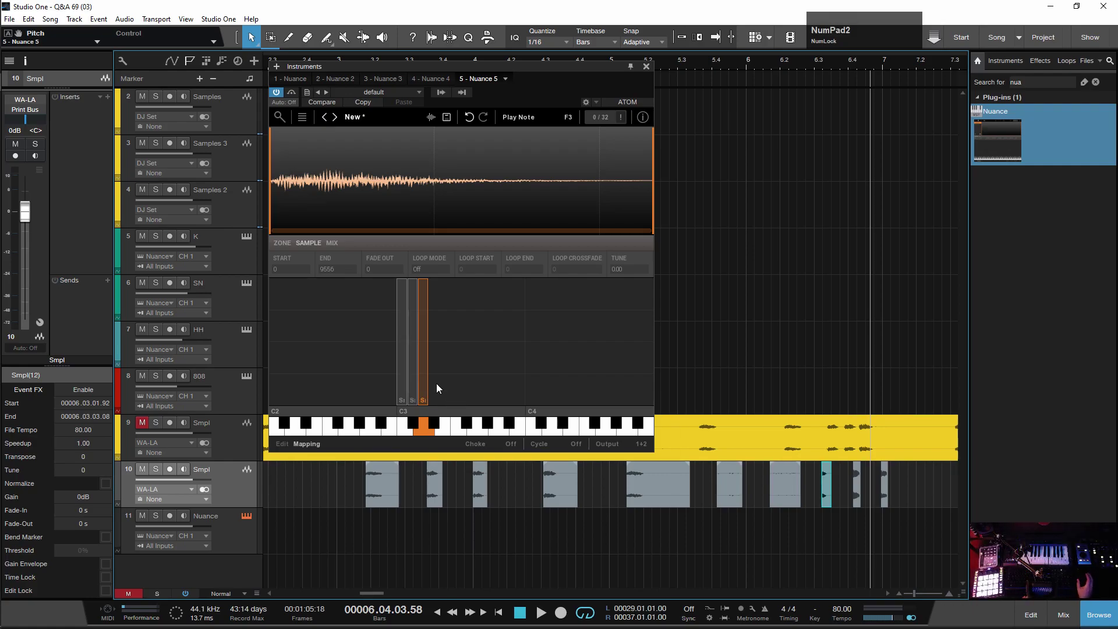
{"action": "key", "text": "KP_2"}
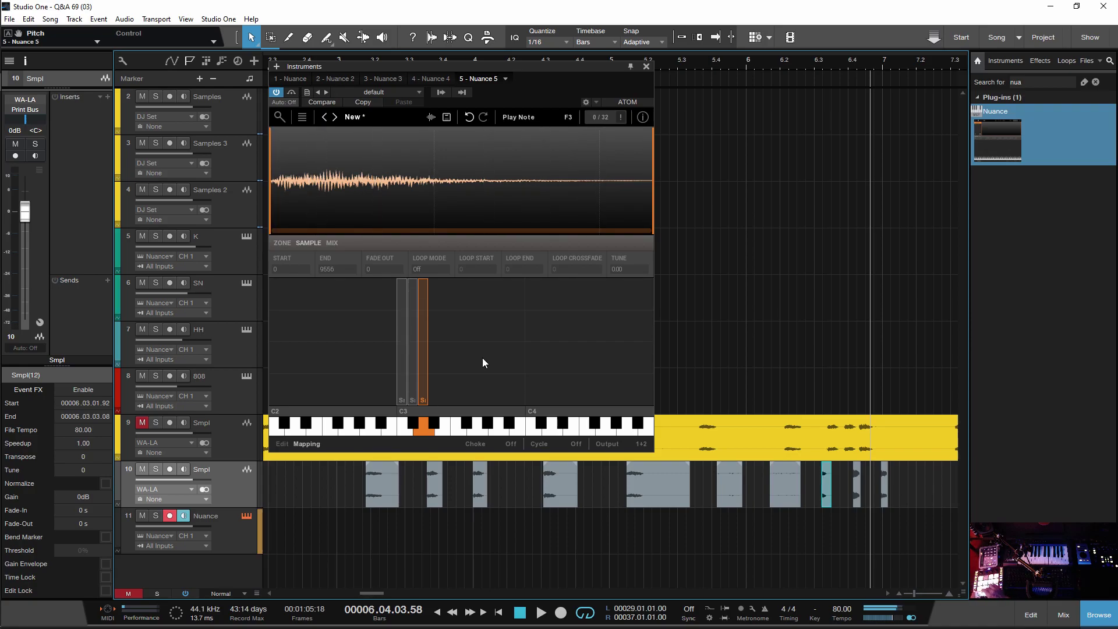
{"action": "key", "text": "F9"}
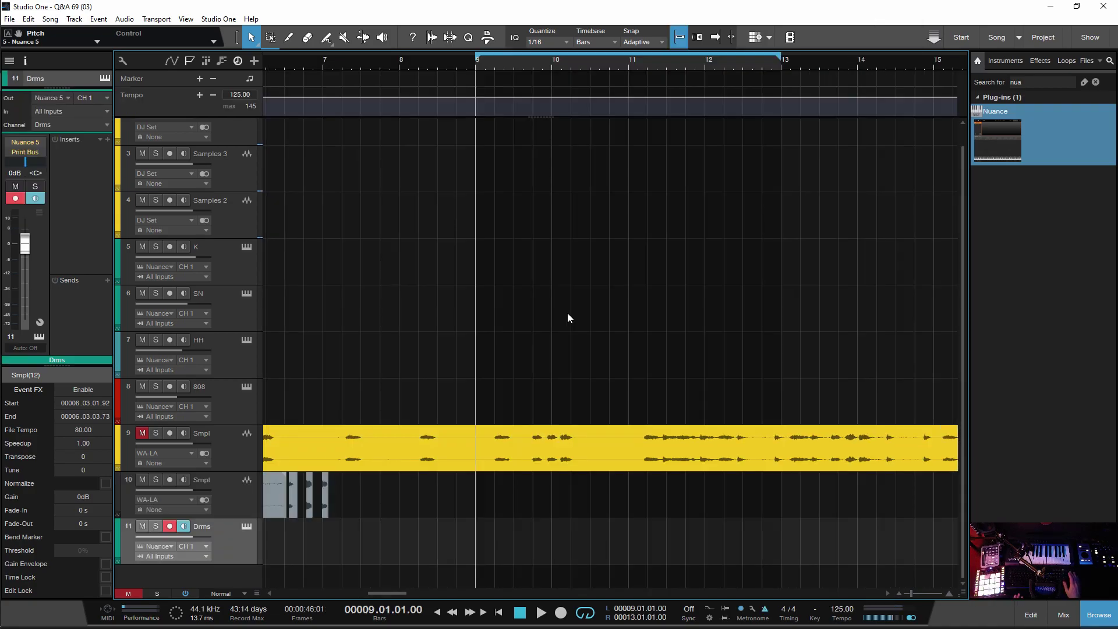
Record two drum takes of C3, C♯3 and D3 hits onto the Drms track at bars 9–11.
{"action": "key", "text": "KP_Multiply"}
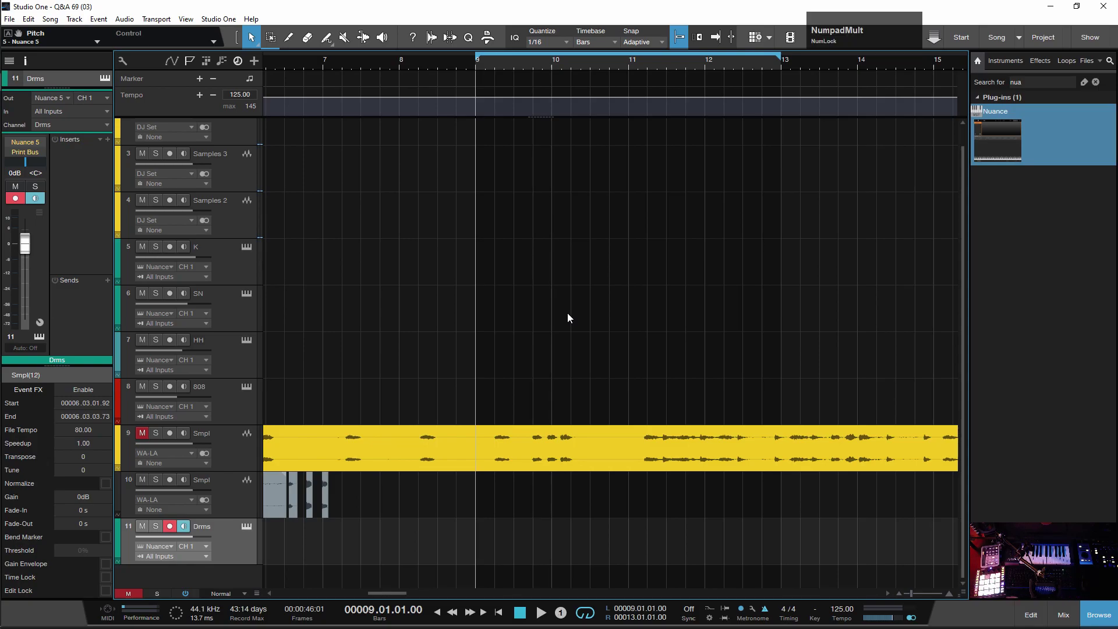
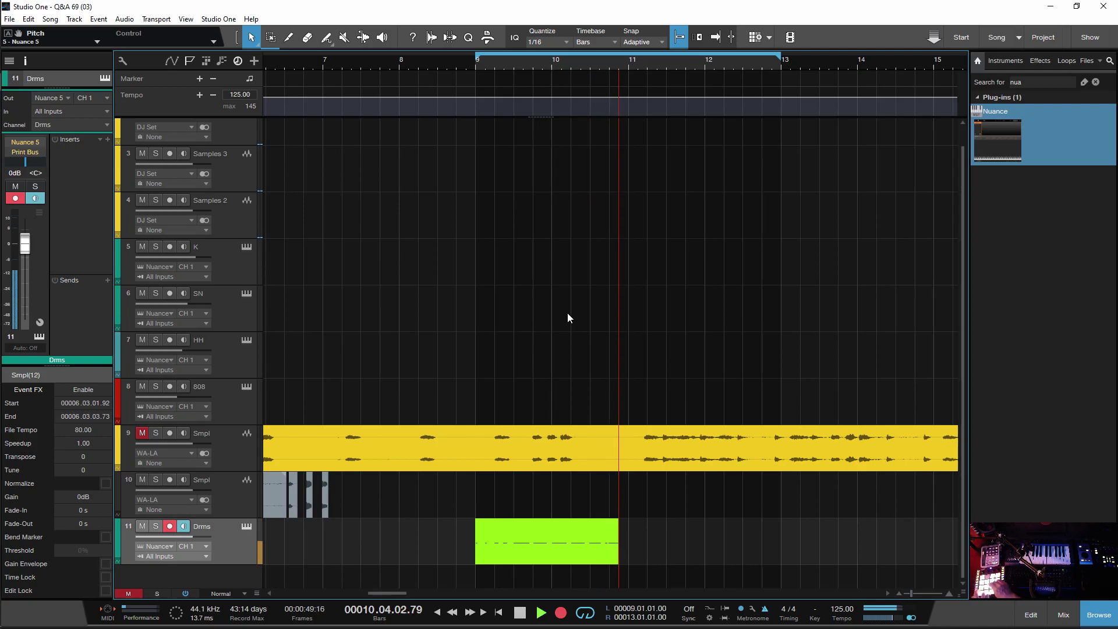
{"action": "key", "text": "space"}
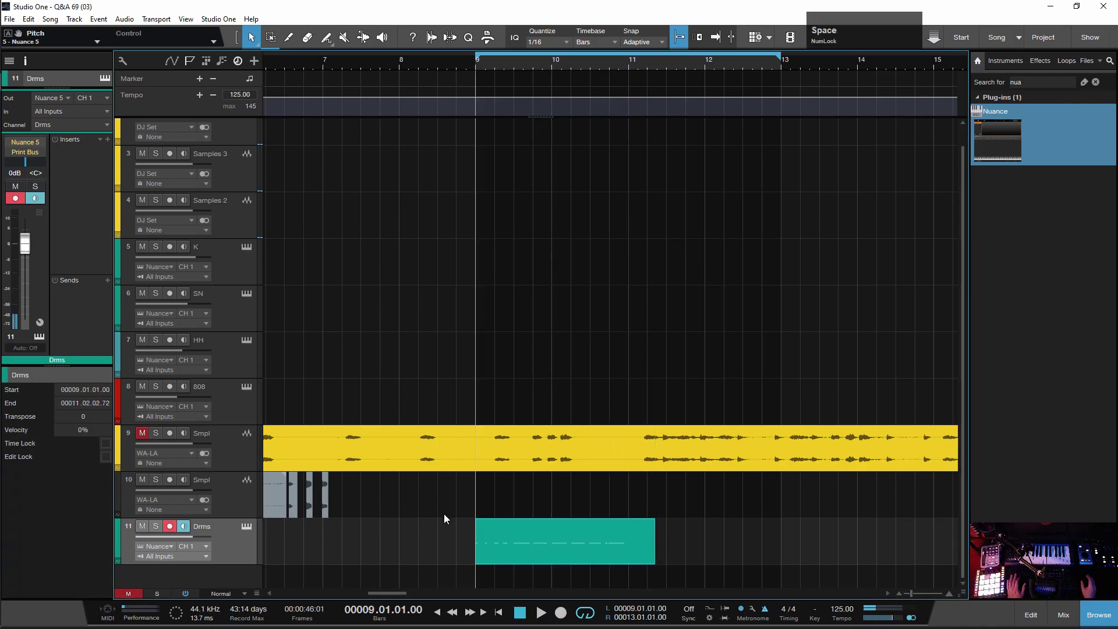
{"action": "key", "text": "KP_Multiply"}
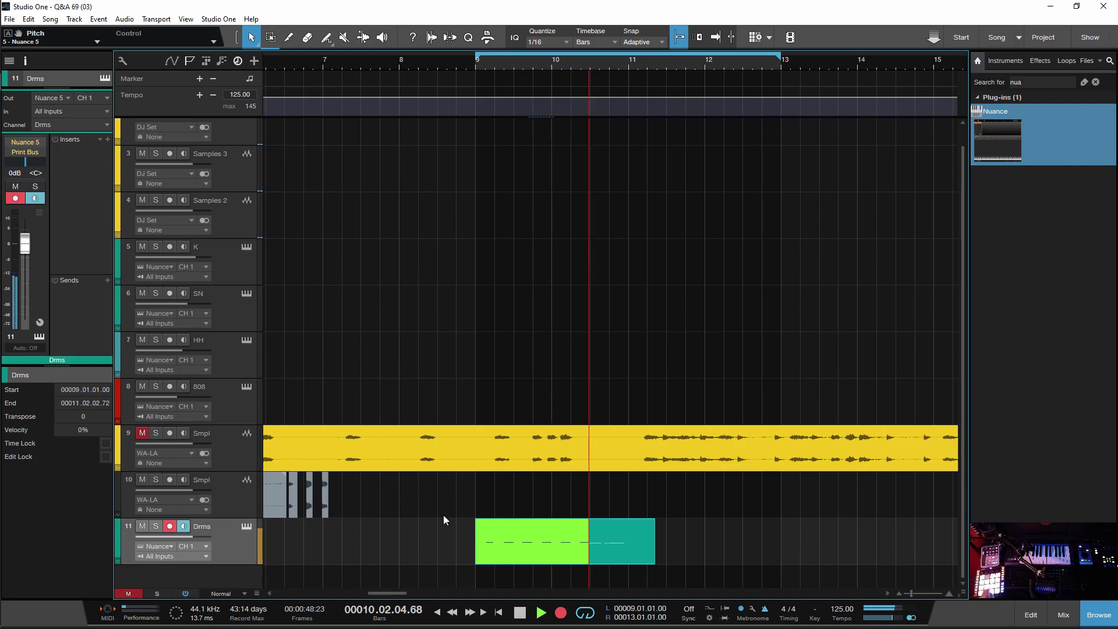
{"action": "key", "text": "KP_Multiply"}
Review the recorded drum notes full-screen in the Editor and listen back.
{"action": "left_click", "coordinate": [575, 540]}
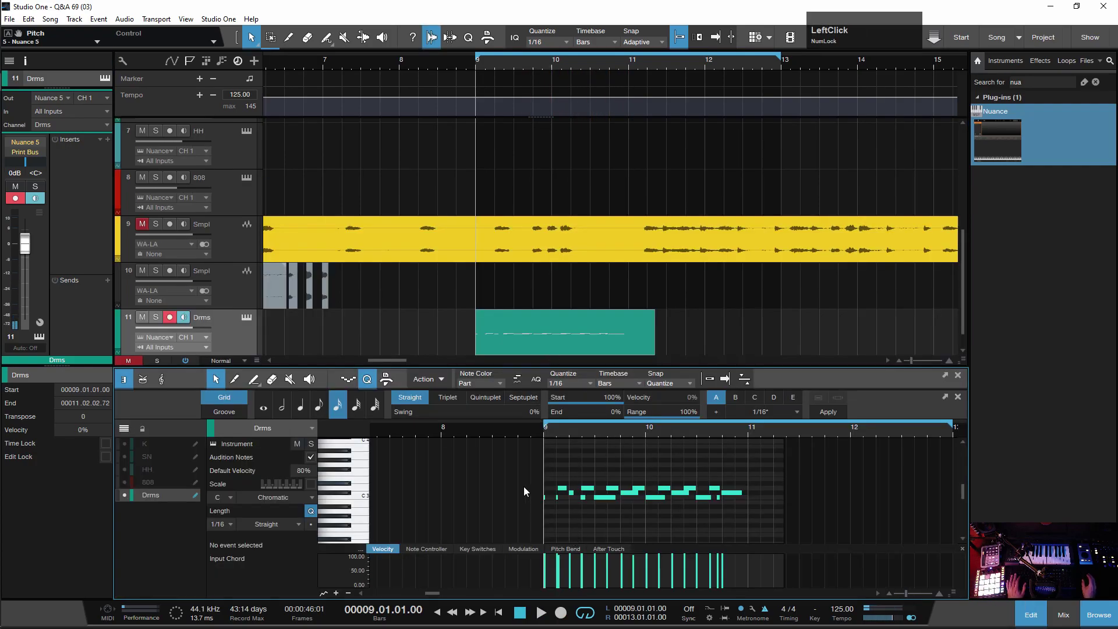
{"action": "key", "text": "q"}
{"action": "left_click", "coordinate": [526, 456]}
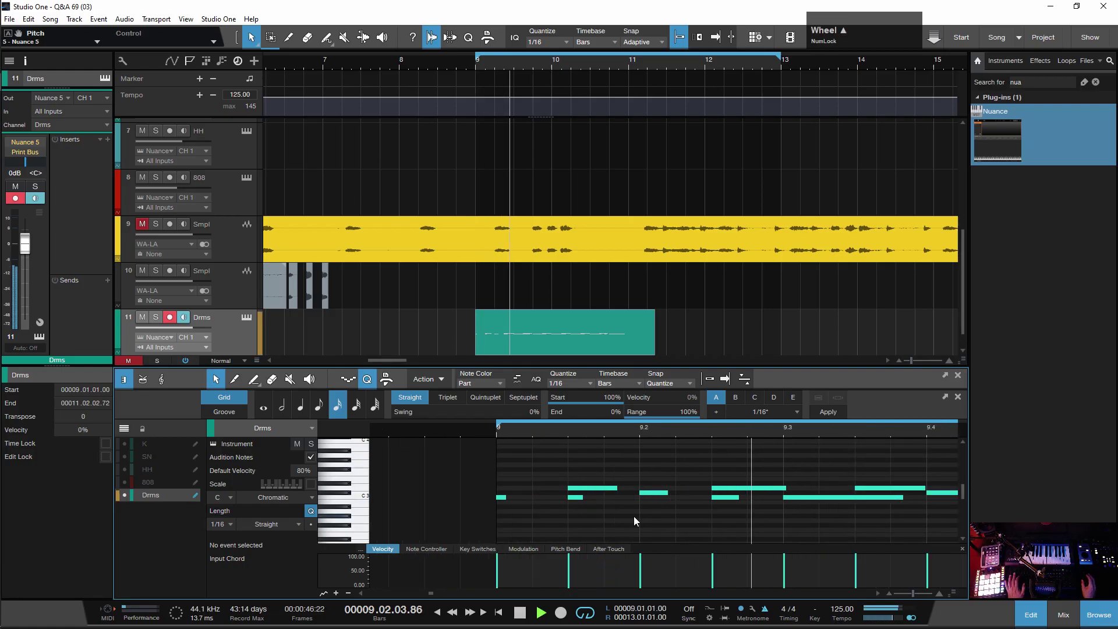
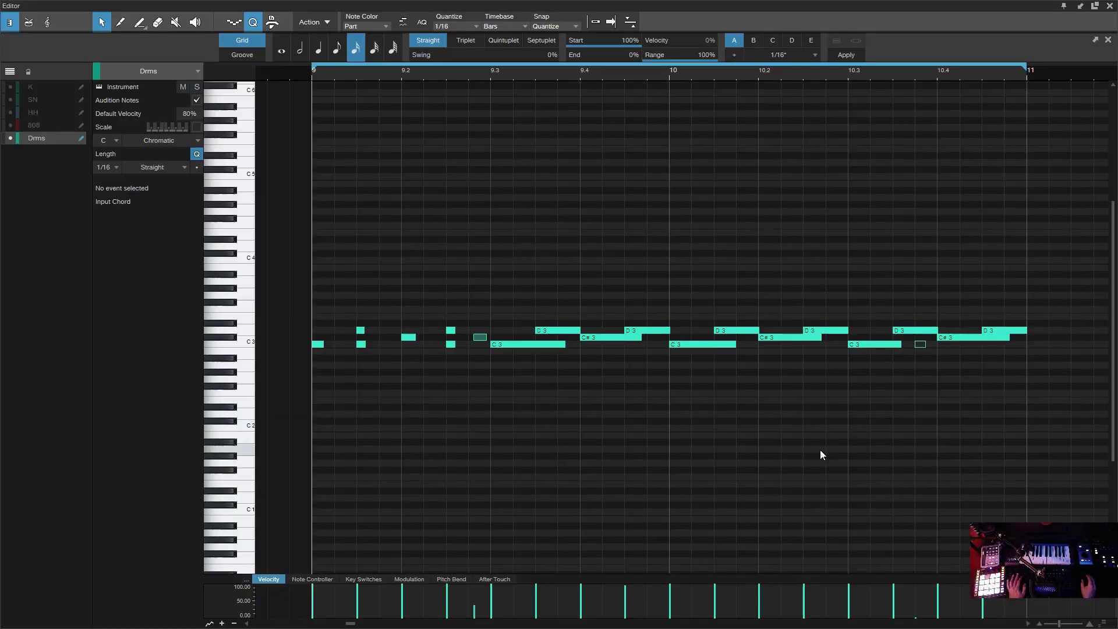
{"action": "key", "text": "space"}
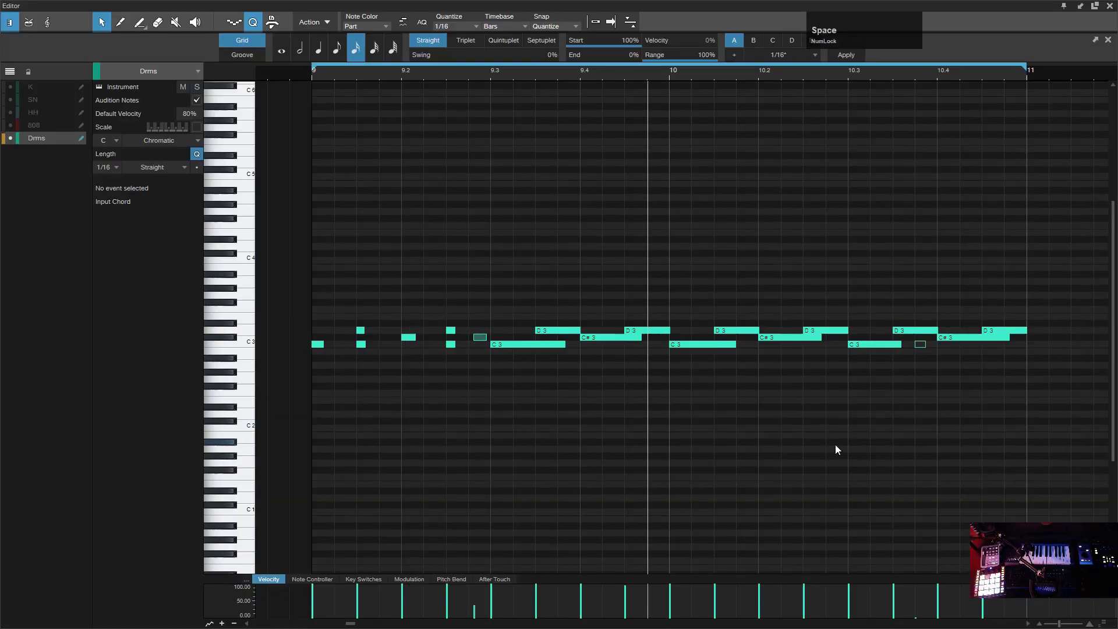
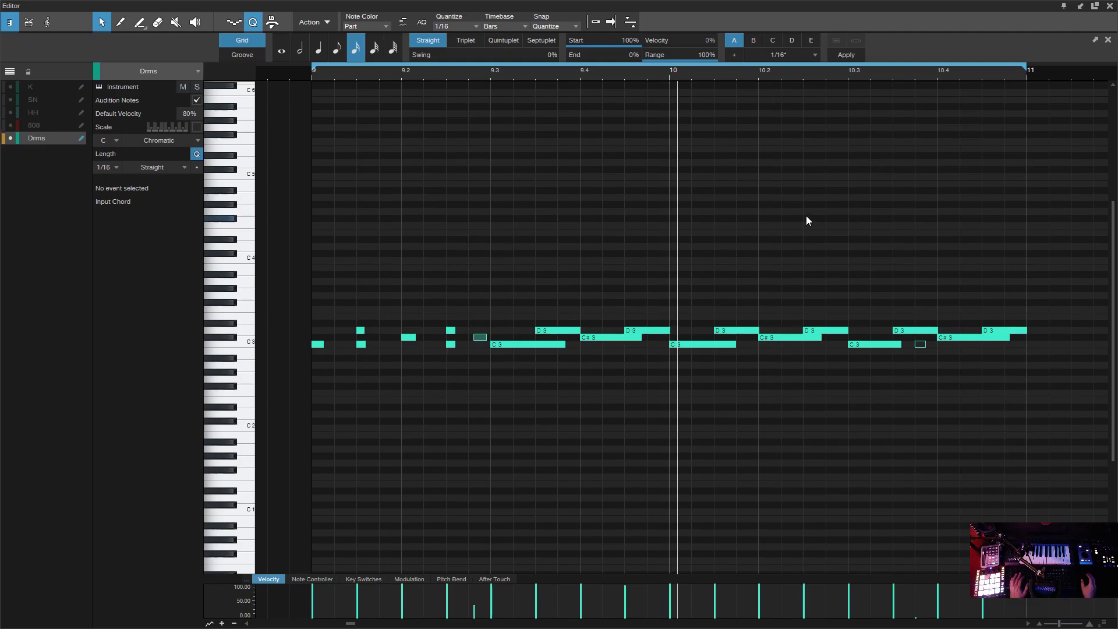
{"action": "key", "text": "space"}
{"action": "left_click", "coordinate": [404, 538]}
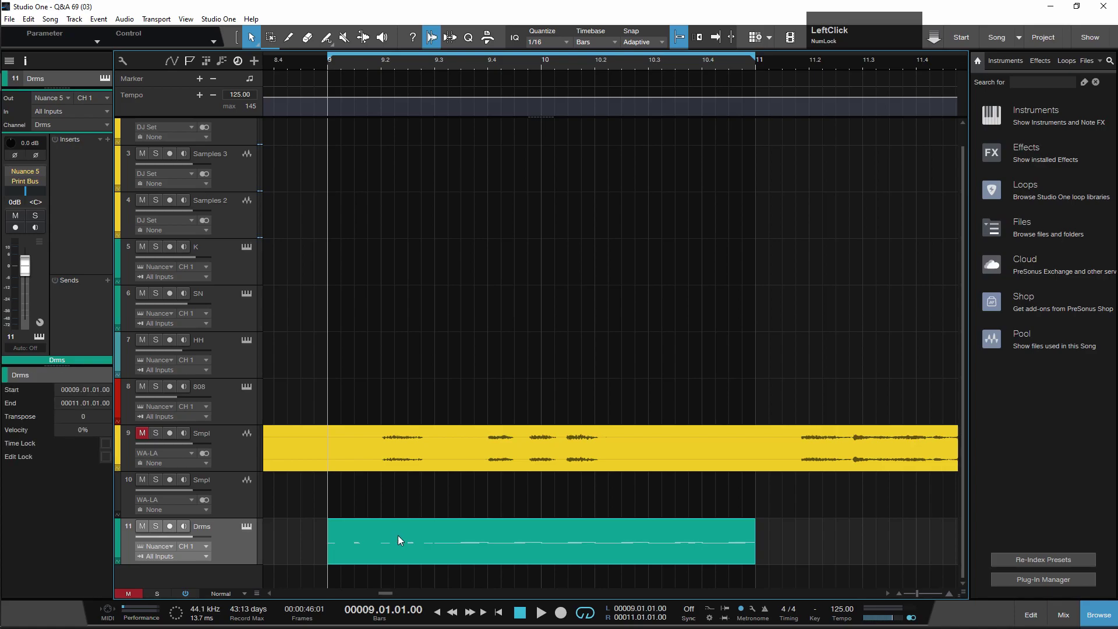
Insert the bx_2098 EQ on the Drms track and tune its HF band near 18.3 kHz during playback.
{"action": "type", "text": "-bx"}
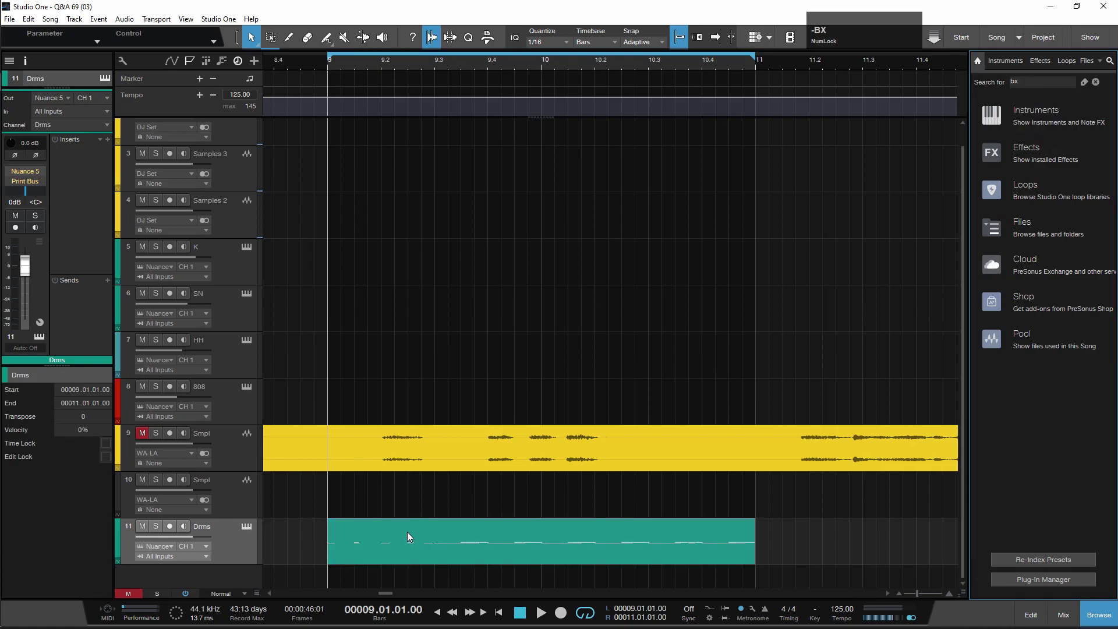
{"action": "left_click", "coordinate": [572, 174]}
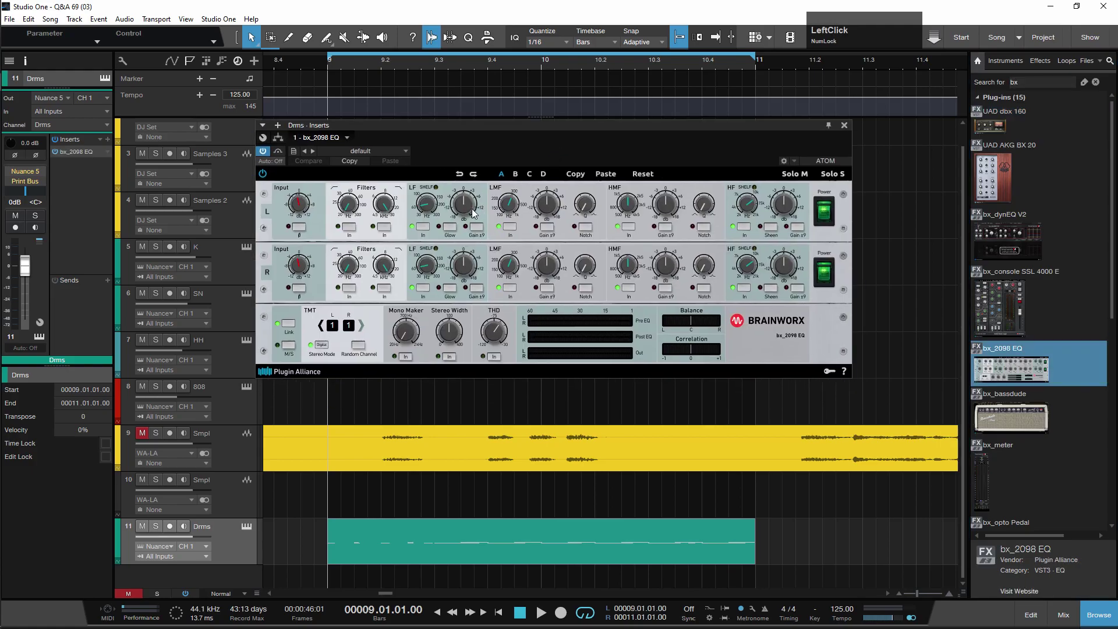
{"action": "key", "text": "space"}
{"action": "left_click", "coordinate": [468, 204]}
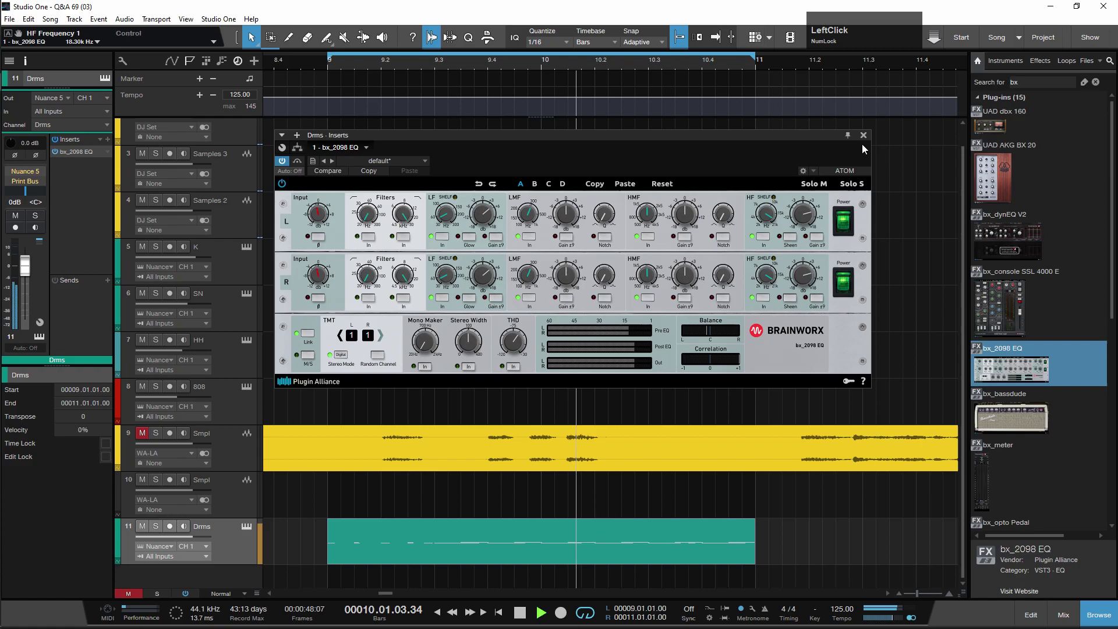
Stop playback and close the bx_2098 EQ window.
{"action": "key", "text": "space"}
{"action": "scroll", "scroll_direction": "up", "scroll_amount": 3}
{"action": "scroll", "scroll_direction": "down", "scroll_amount": 3}
{"action": "scroll", "scroll_direction": "up", "scroll_amount": 3}
{"action": "scroll", "scroll_direction": "down", "scroll_amount": 3}
{"action": "scroll", "scroll_direction": "up", "scroll_amount": 3}
{"action": "scroll", "scroll_direction": "up", "scroll_amount": 3}
{"action": "left_click", "coordinate": [465, 504]}
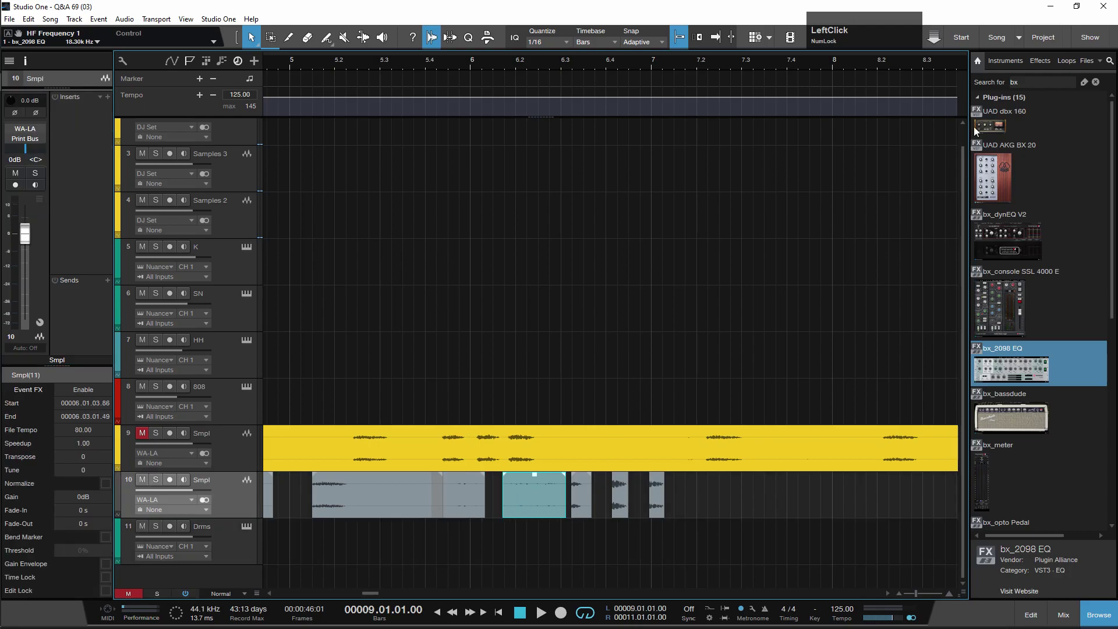
Add a sixth Nuance track, load a slice on C3 and set its Loop Mode to Until Rel.
{"action": "type", "text": "nuan"}
{"action": "left_click", "coordinate": [1015, 133]}
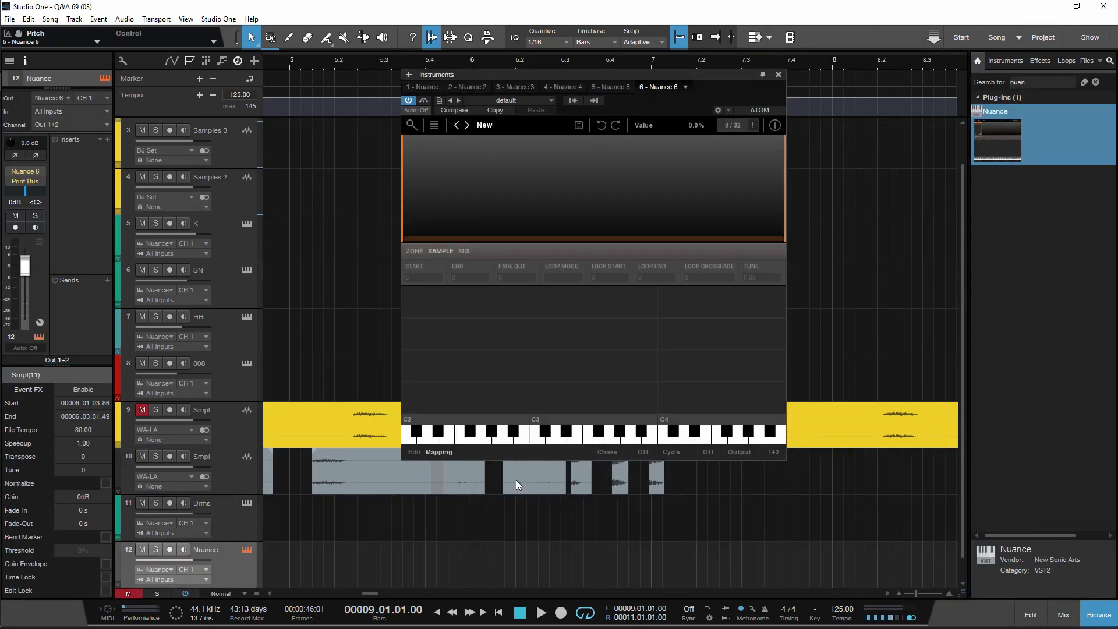
{"action": "left_click", "coordinate": [463, 484]}
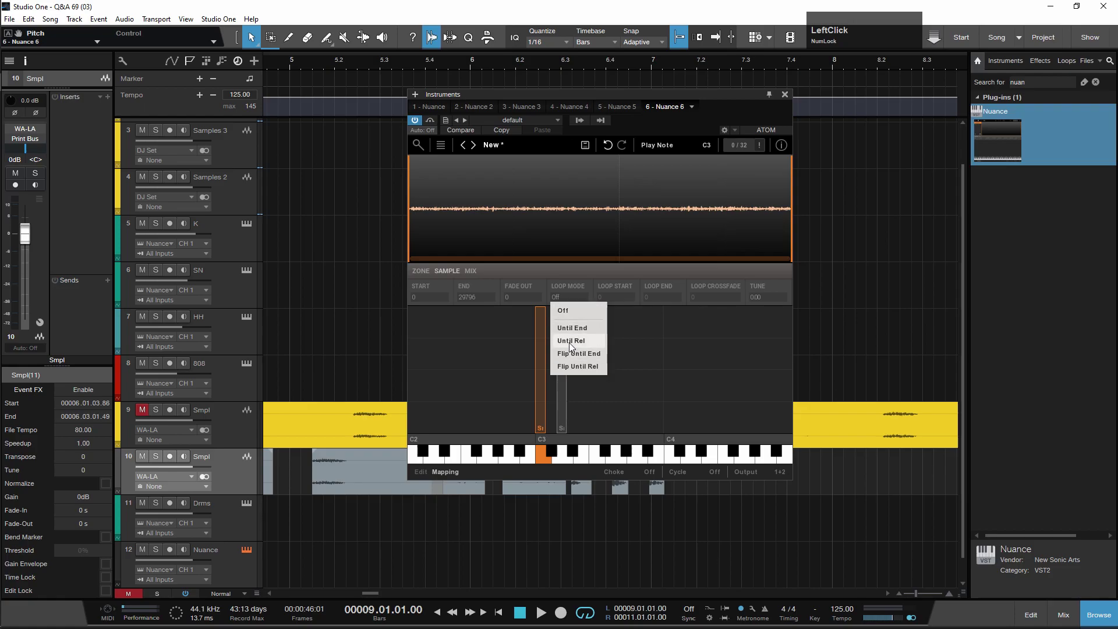
{"action": "left_click", "coordinate": [572, 346]}
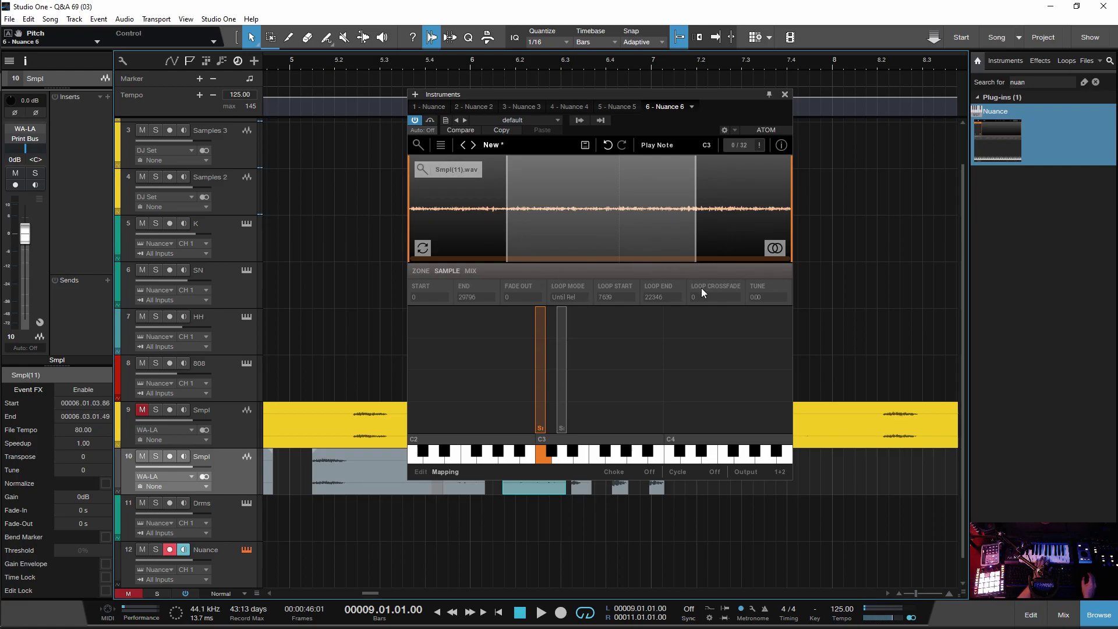
{"action": "left_click", "coordinate": [699, 302]}
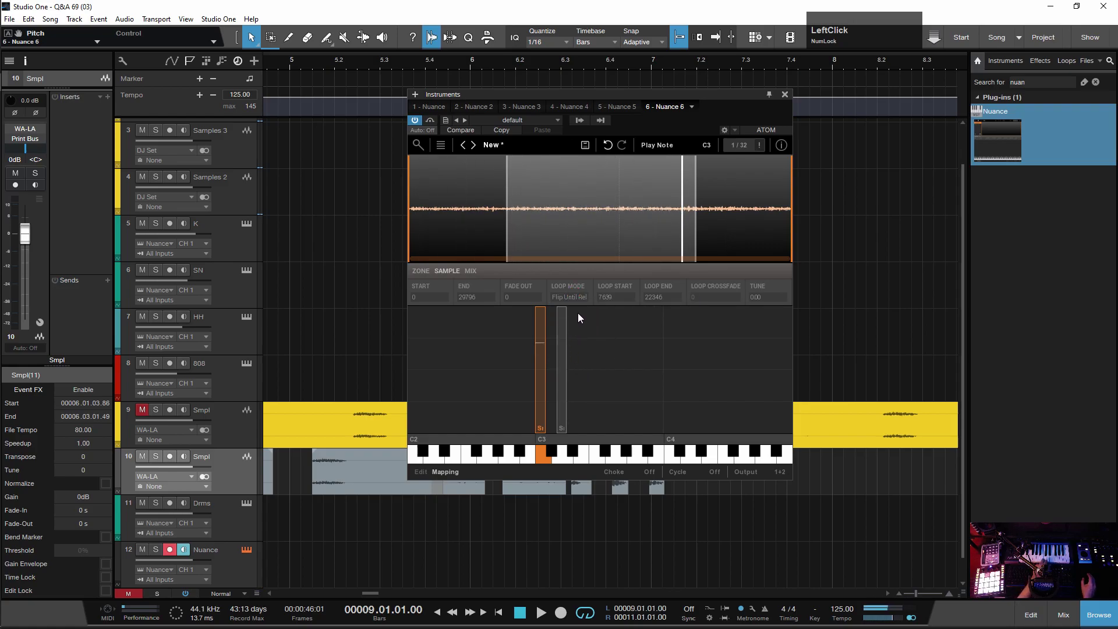
Load another slice onto C#3, close Nuance and bring the bar 9 drum section into view.
{"action": "left_click", "coordinate": [564, 395]}
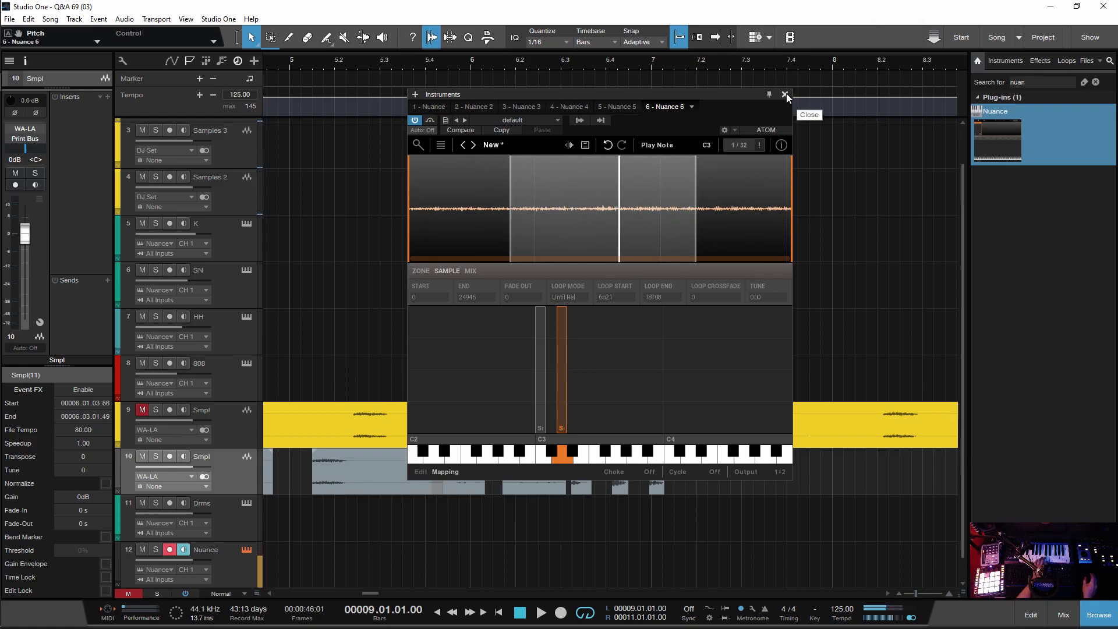
{"action": "left_click", "coordinate": [789, 96]}
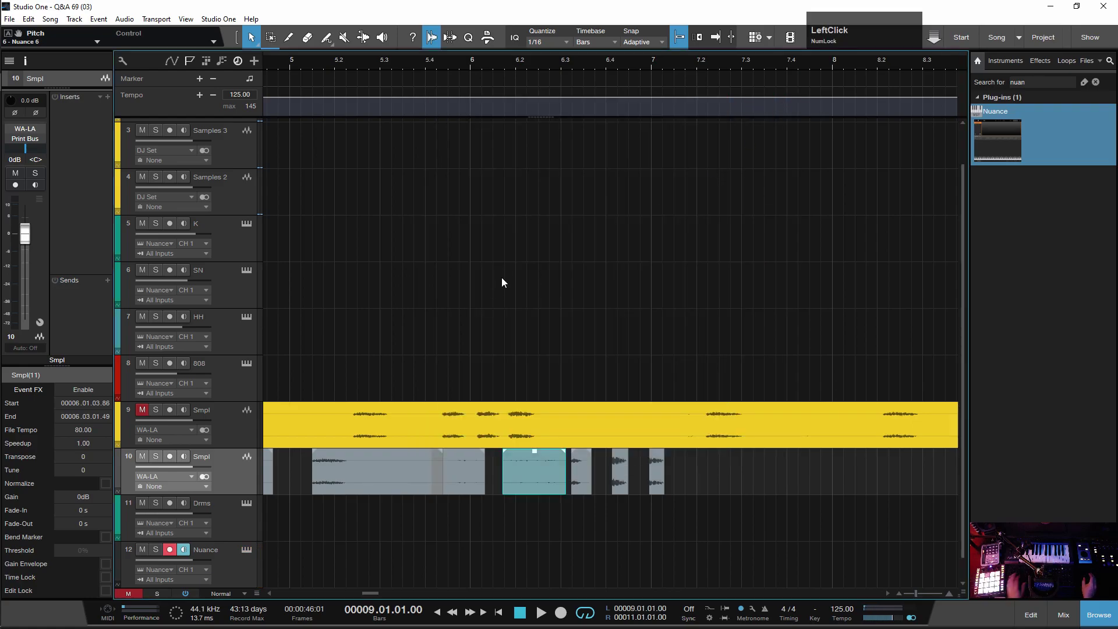
{"action": "scroll", "scroll_direction": "down", "scroll_amount": 3}
{"action": "scroll", "scroll_direction": "up", "scroll_amount": 3}
{"action": "scroll", "scroll_direction": "up", "scroll_amount": 3}
{"action": "key", "text": "KP_Multiply"}
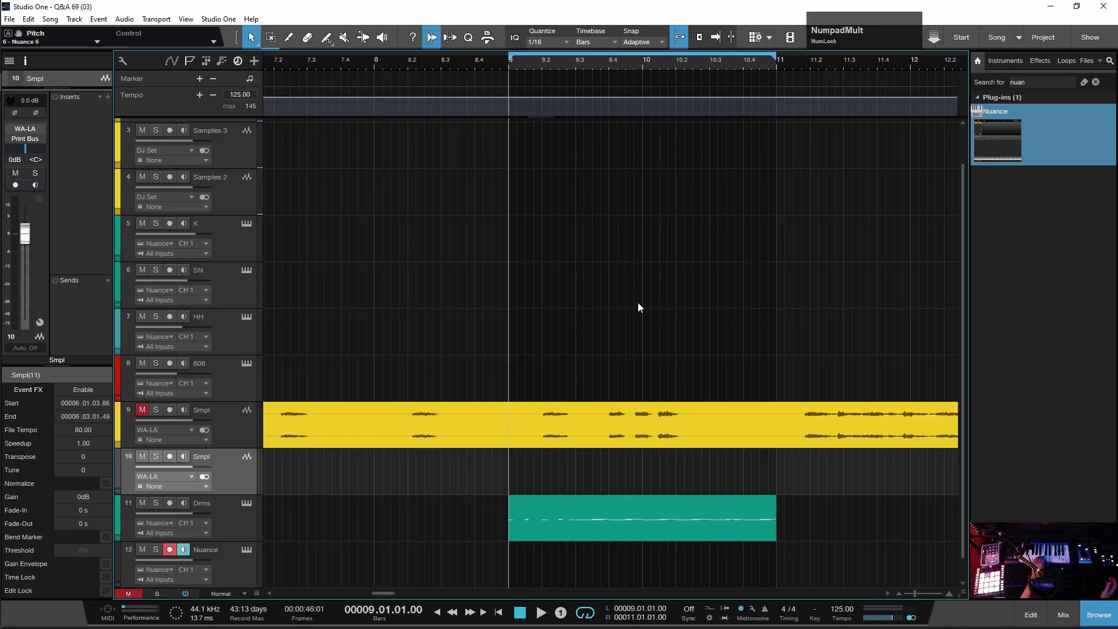
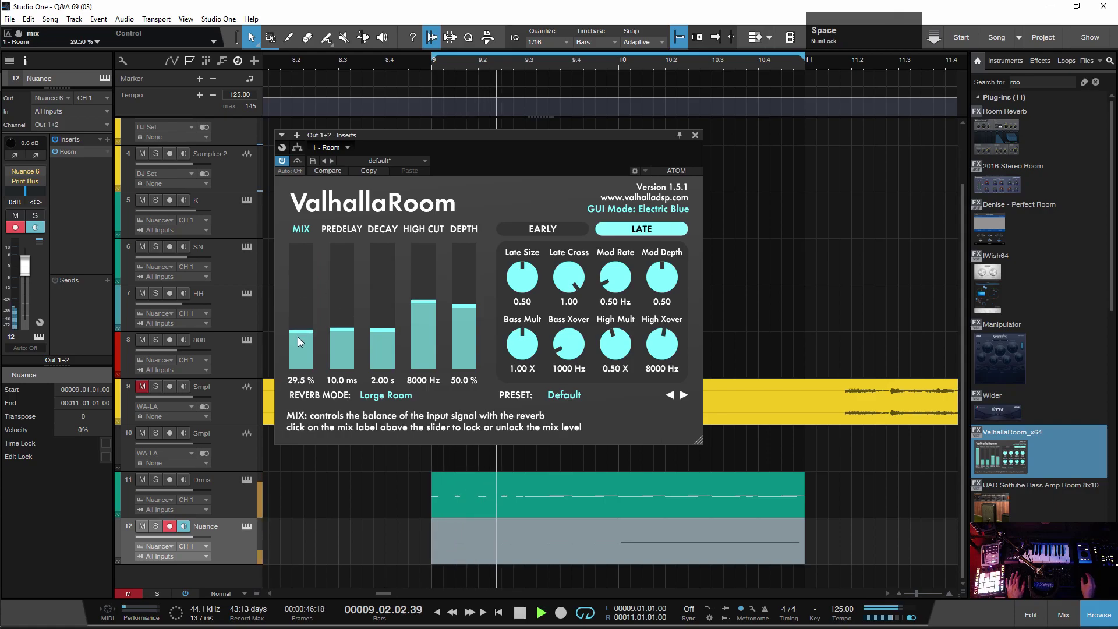
Lower the ValhallaRoom MIX to about 25% on the sixth Nuance track.
{"action": "left_click", "coordinate": [301, 335]}
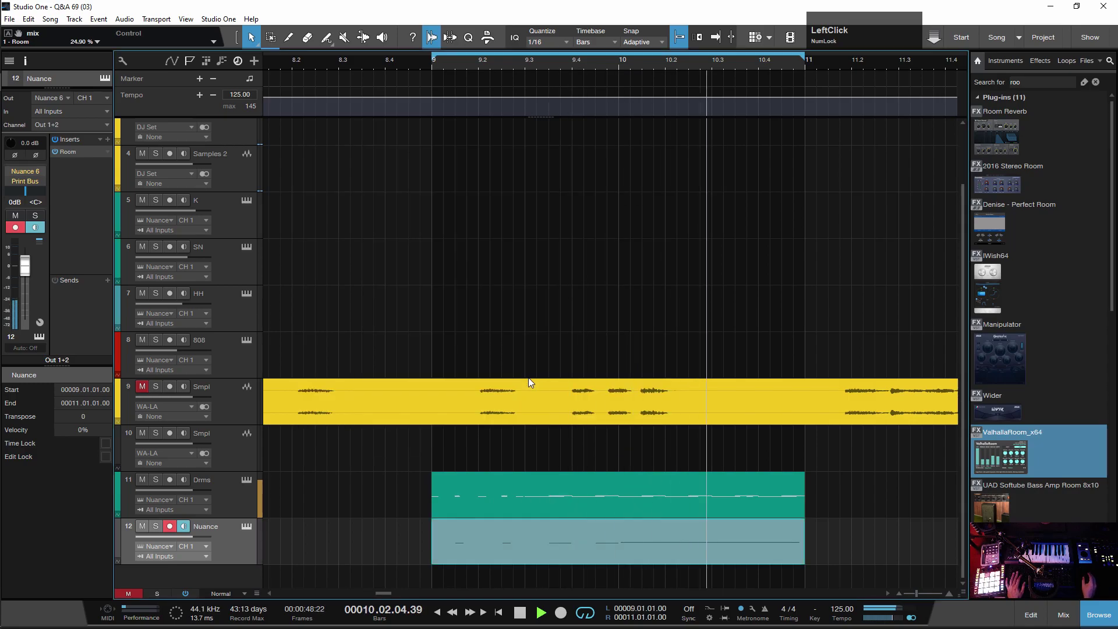
{"action": "scroll", "scroll_direction": "down", "scroll_amount": 3}
{"action": "scroll", "scroll_direction": "up", "scroll_amount": 3}
{"action": "scroll", "scroll_direction": "up", "scroll_amount": 3}
{"action": "left_click", "coordinate": [1029, 86]}
Add a seventh Nuance track and load an auditioned sample slice onto C3.
{"action": "type", "text": "nuan"}
{"action": "left_click", "coordinate": [1001, 133]}
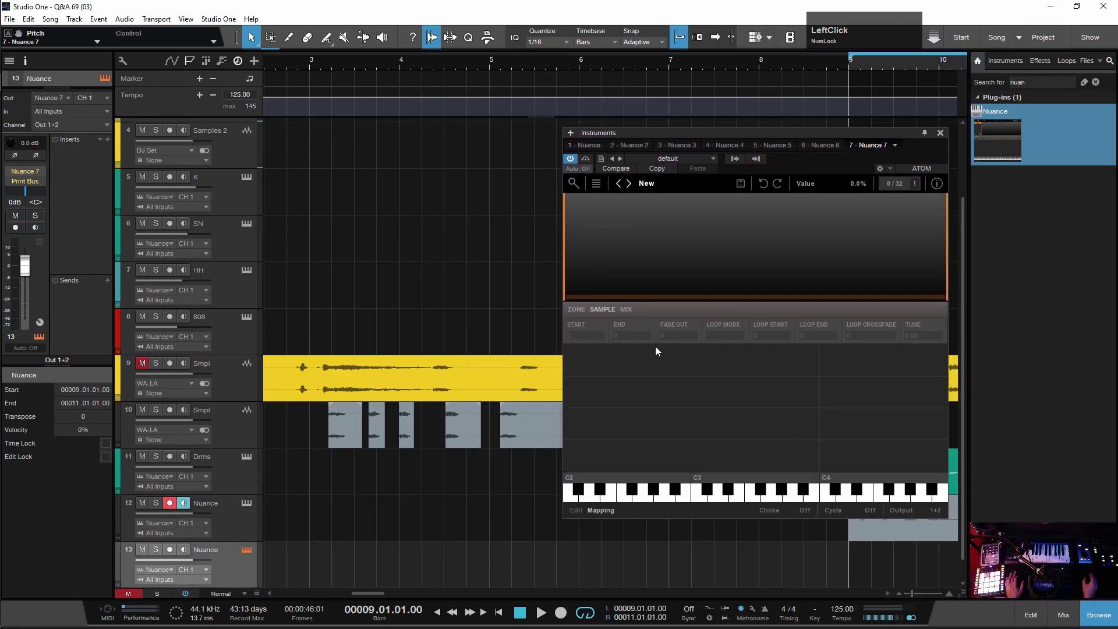
{"action": "left_click", "coordinate": [329, 68]}
{"action": "key", "text": "space"}
{"action": "left_click", "coordinate": [348, 428]}
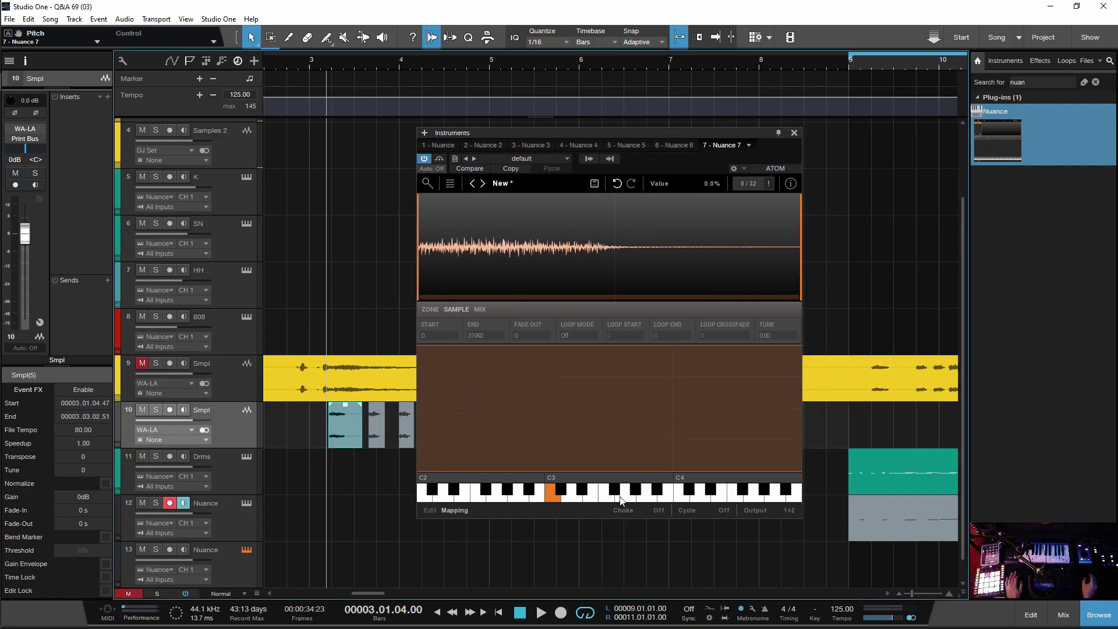
Close the Nuance window so the Room reverb insert can go on the track.
{"action": "scroll", "scroll_direction": "down", "scroll_amount": 3}
{"action": "left_click", "coordinate": [329, 482]}
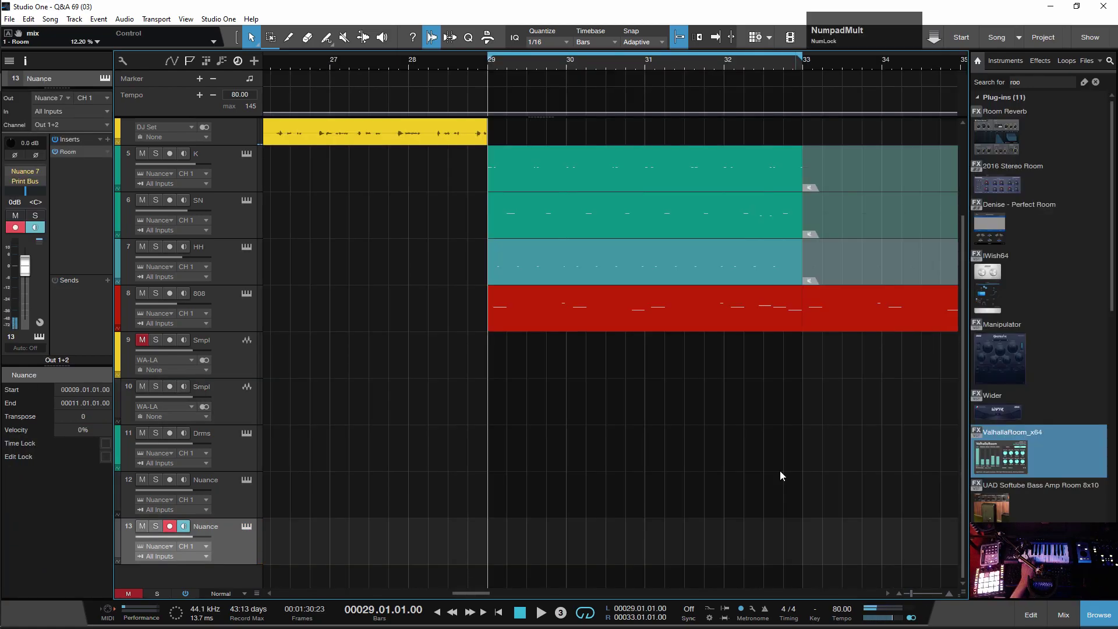
Record a four-bar MIDI part on Nuance 7 from bar 29 to bar 33.
{"action": "key", "text": "KP_Multiply"}
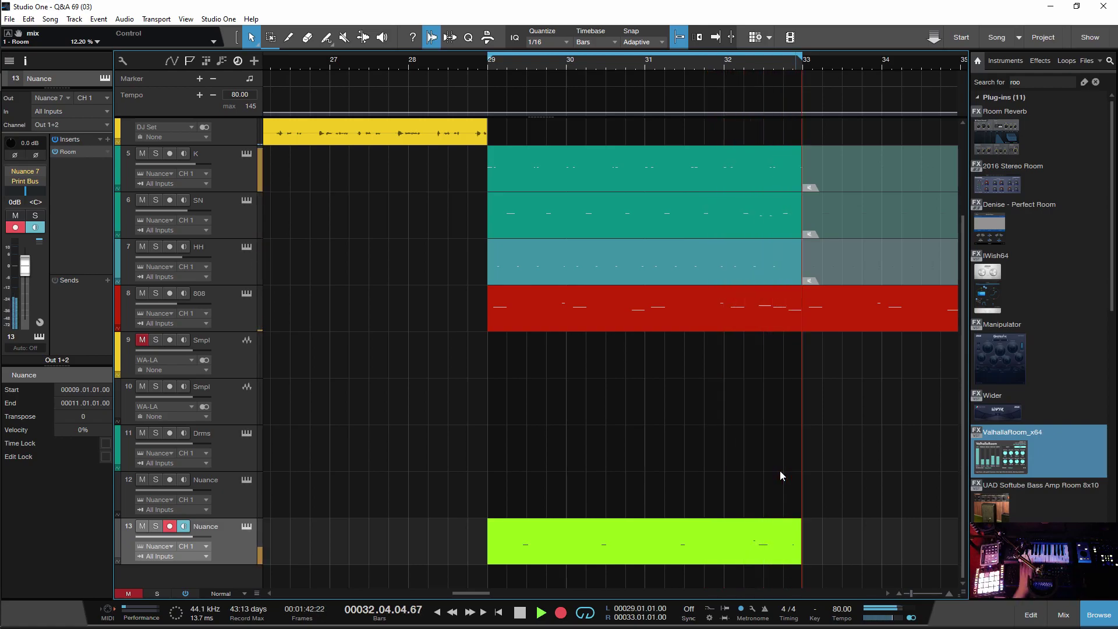
{"action": "key", "text": "KP_Multiply"}
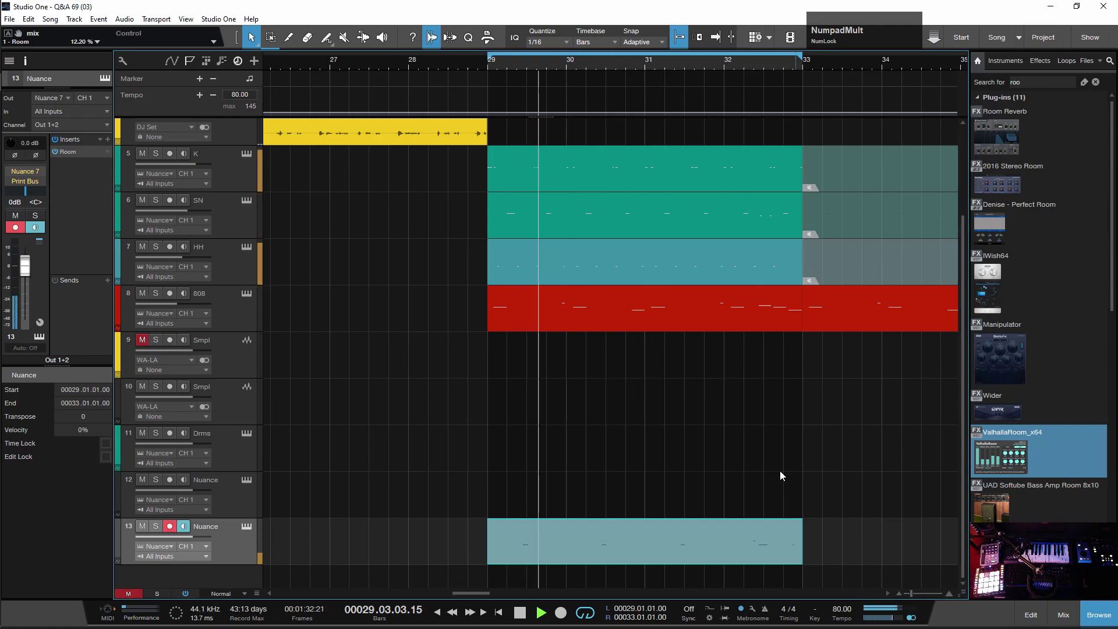